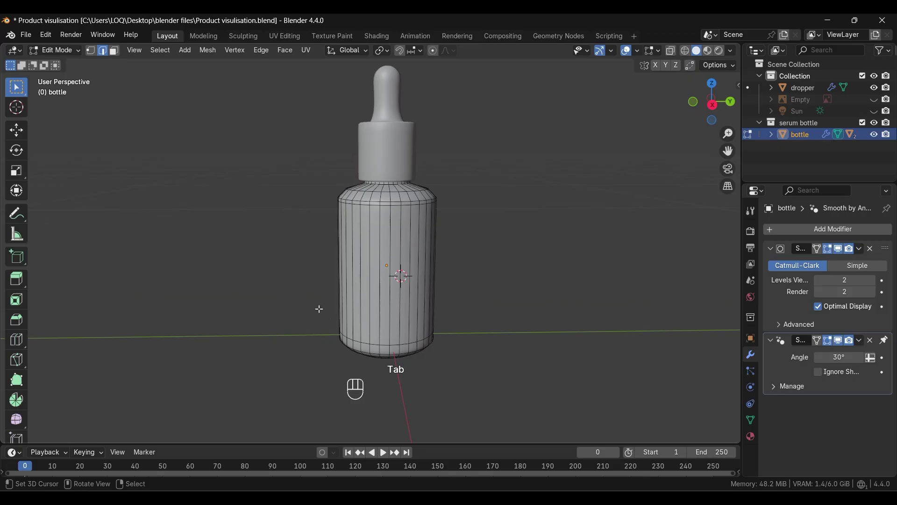
Step: Cut a new edge loop on the bottle body and slide it up just below the shoulder
key("ctrl+r")
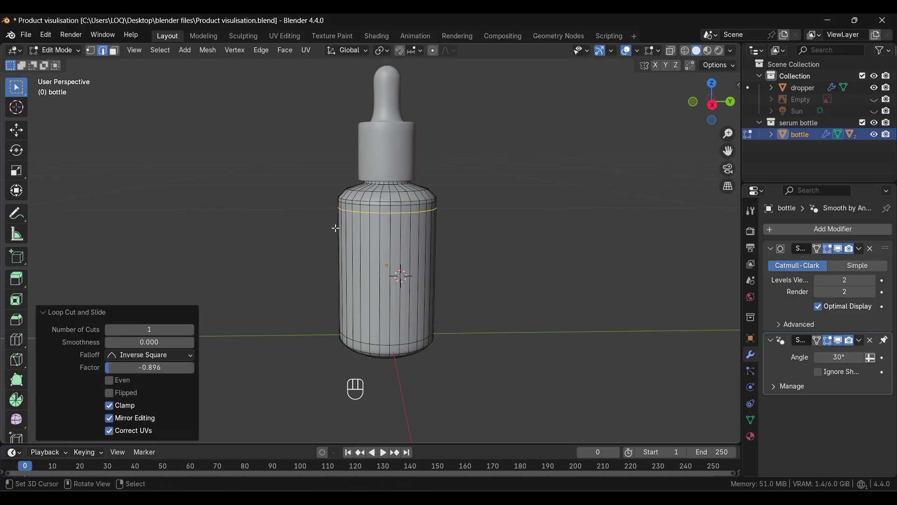
key("ctrl+r")
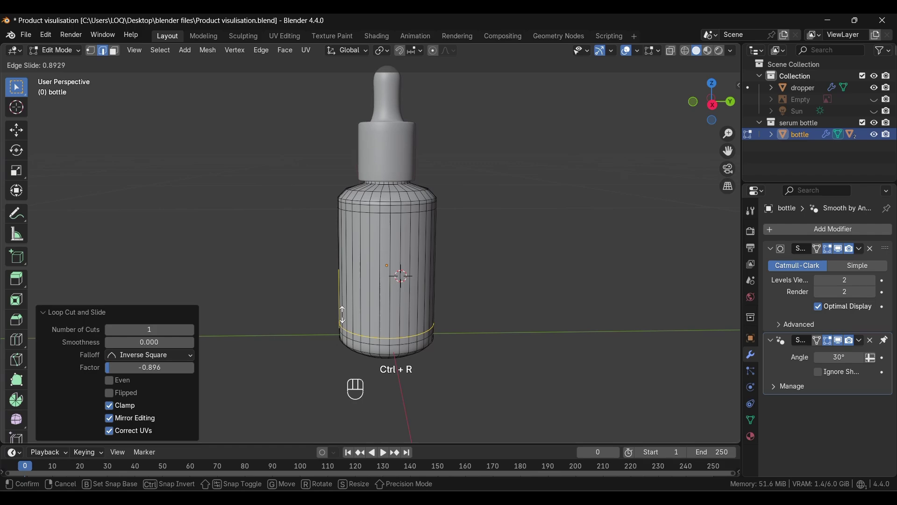
left_click(118, 55)
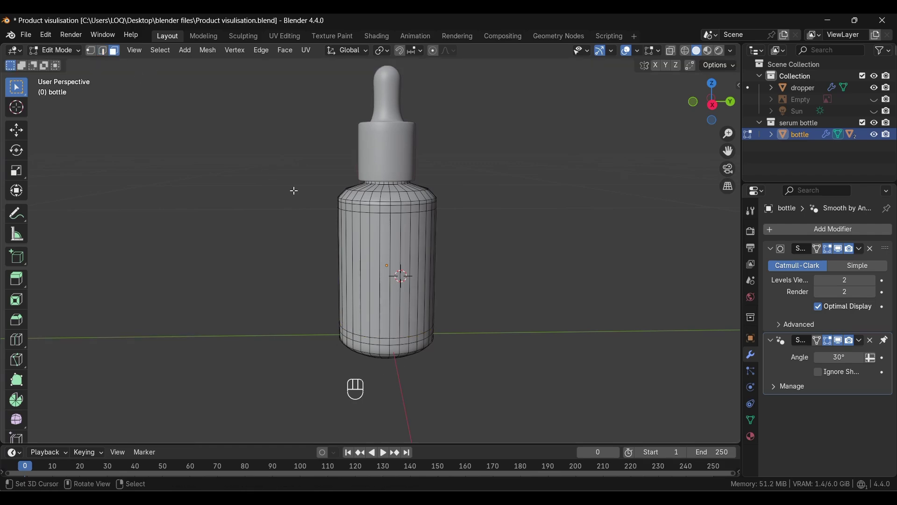
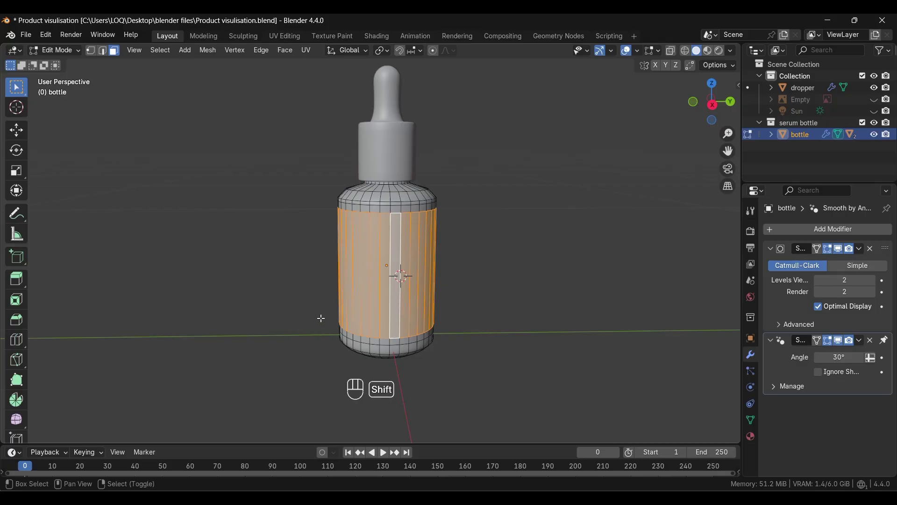
Step: Duplicate the selected body faces and separate them into their own object, returning to Object Mode
key("shift+d")
key("g")
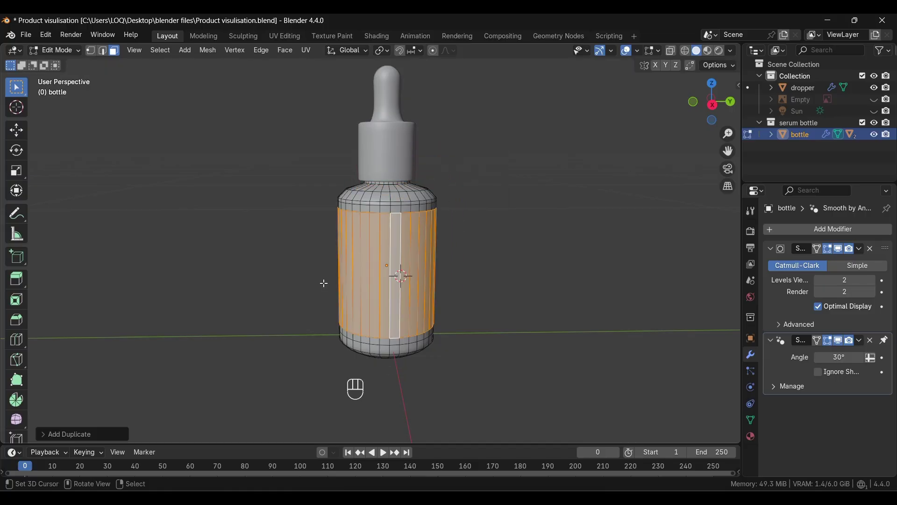
key("p")
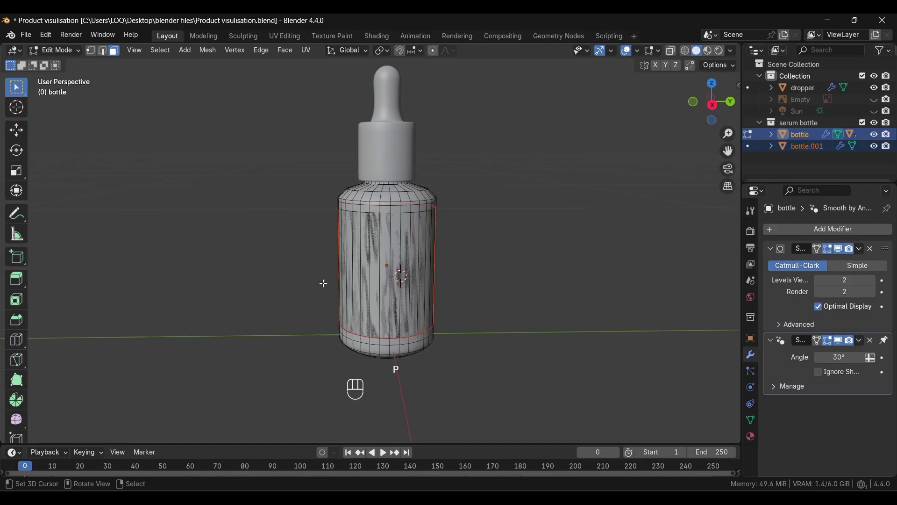
key("Tab")
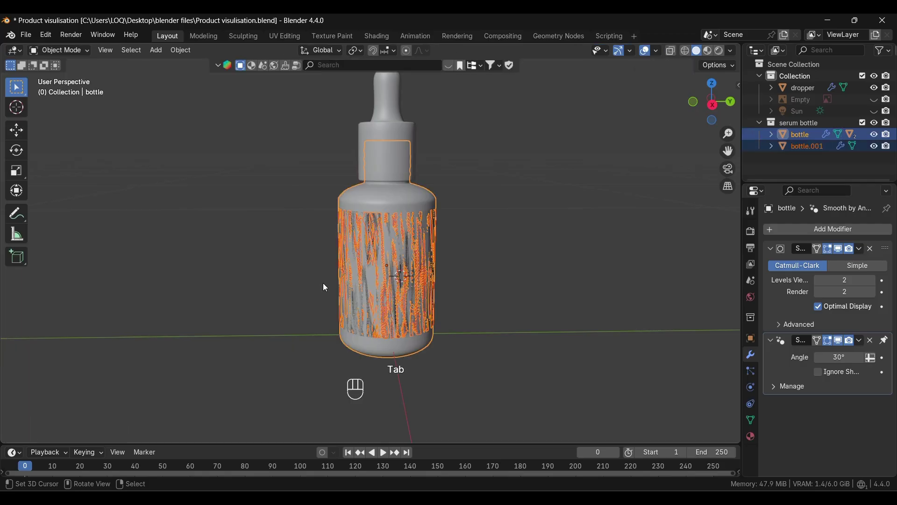
Step: Select the new bottle.001 object and scale it up very slightly around the body
left_click(325, 286)
left_click(376, 285)
left_click(376, 285)
middle_click(377, 285)
left_click(377, 286)
left_click_drag(377, 285, 317, 320)
key("s")
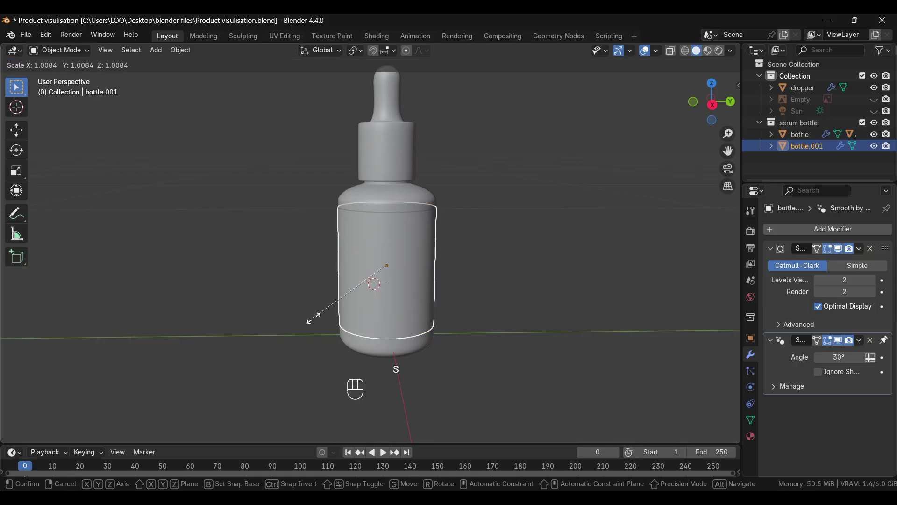
left_click(316, 320)
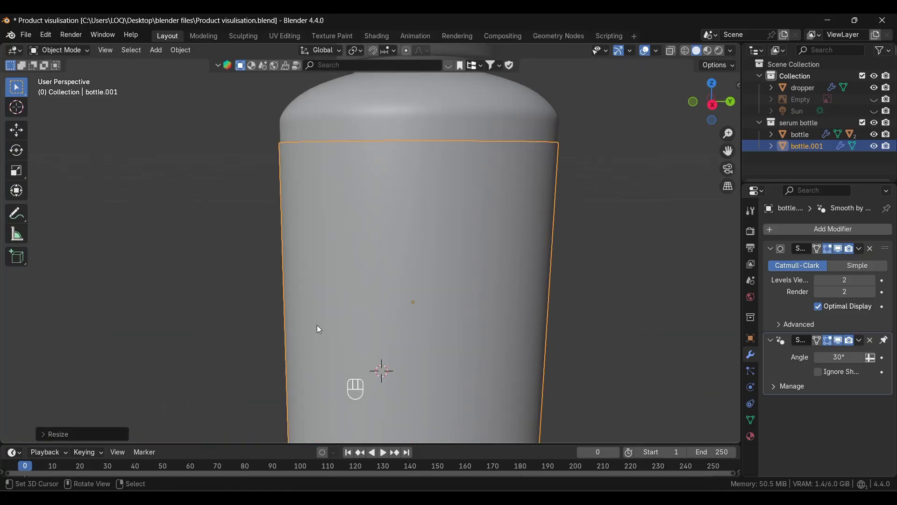
left_click_drag(300, 283, 296, 300)
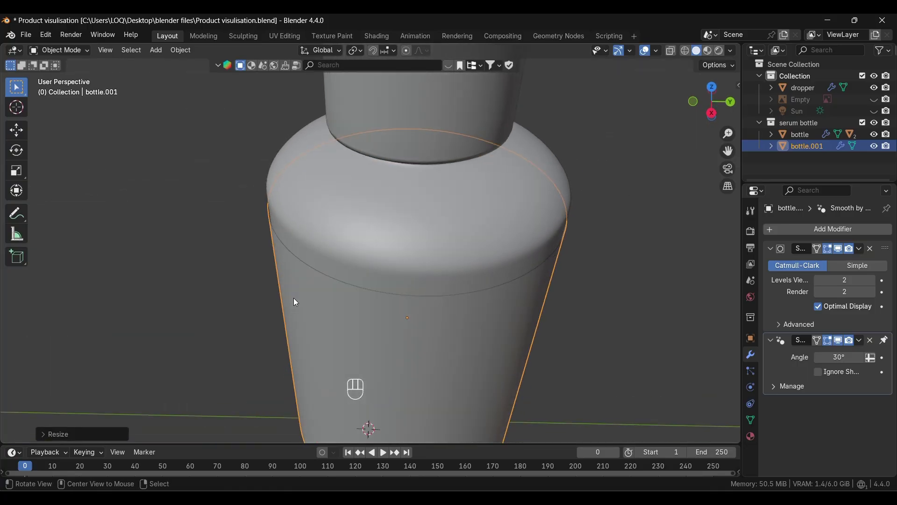
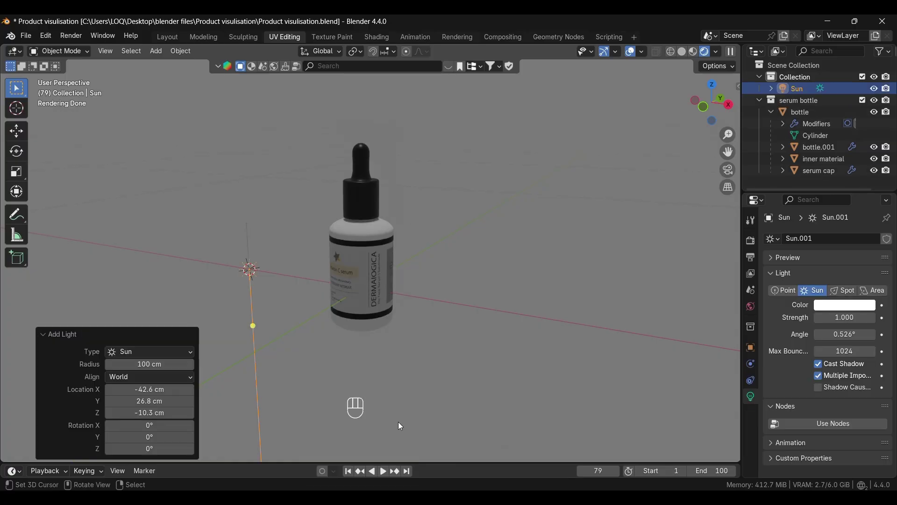
Step: Adjust the sun light's vertical position and rotate it to a new angle
key("g")
key("z")
key("r")
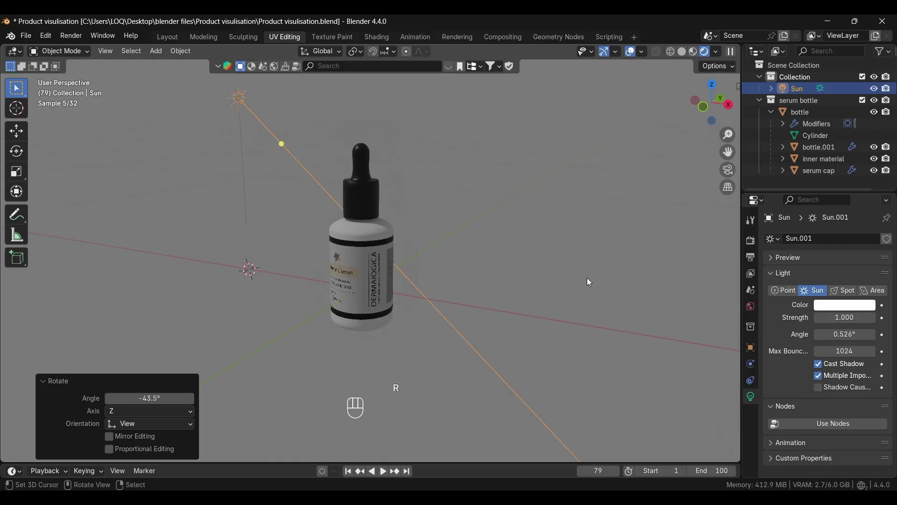
Step: Add a mesh plane as a floor, scale it down and lower it along Z under the bottle
key("shift+a")
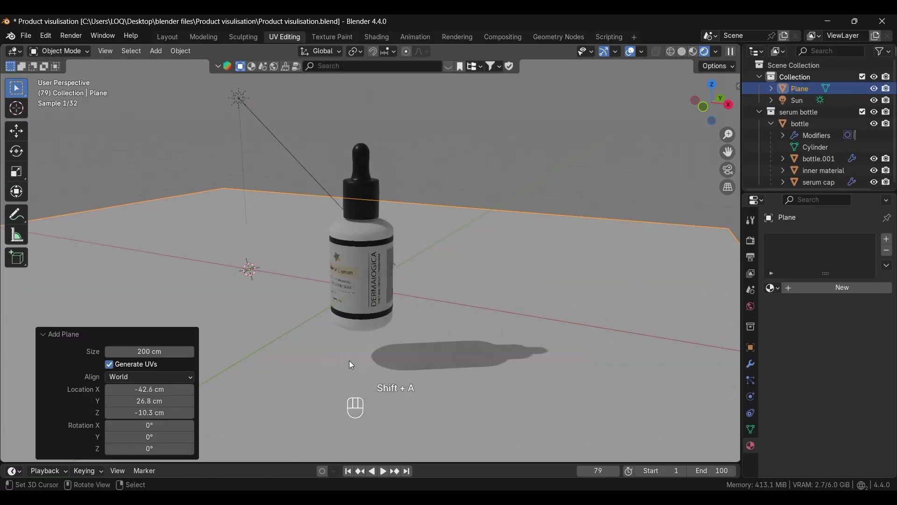
left_click(306, 351)
key("s")
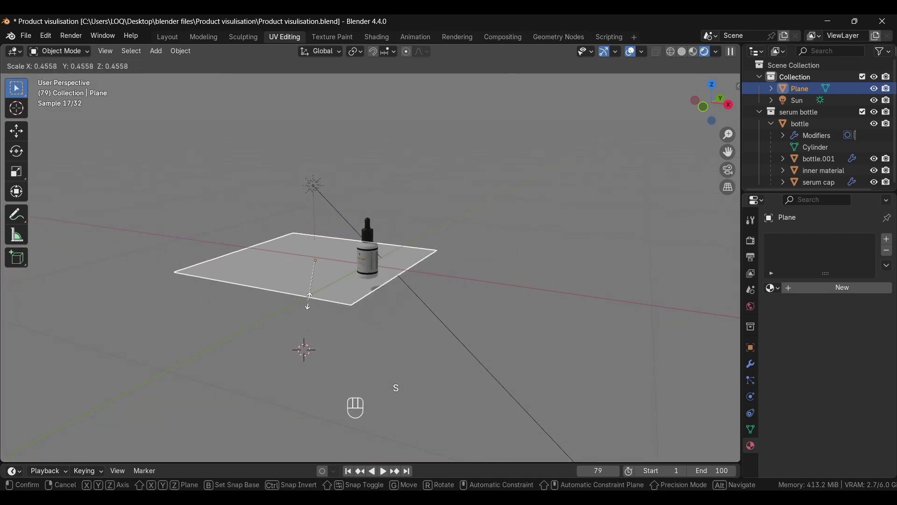
left_click(410, 304)
key("g")
key("z")
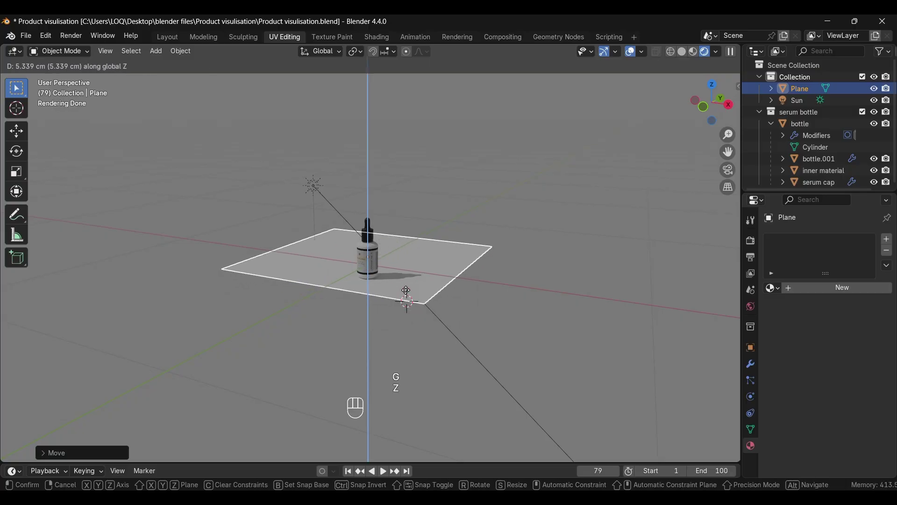
left_click(349, 331)
Step: Select the bottle object to work on its material
left_click(238, 394)
middle_click(312, 394)
left_click(361, 239)
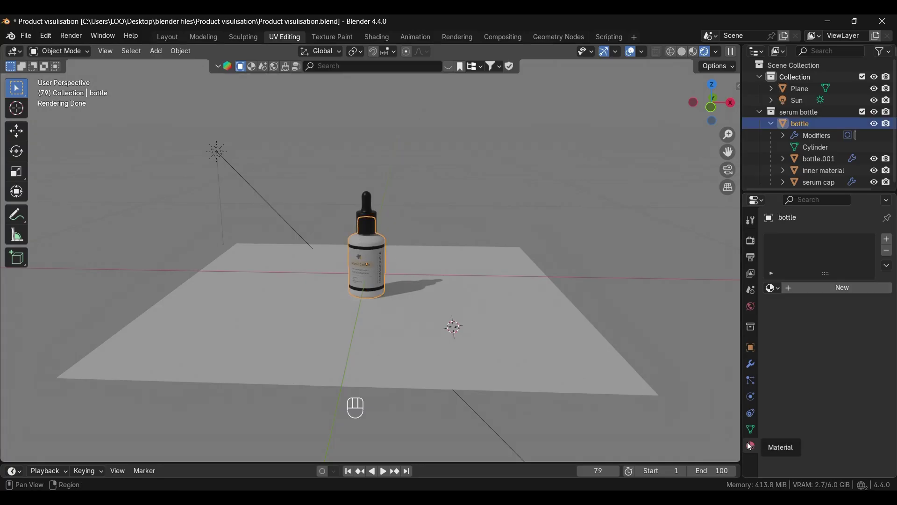
Step: Change the bottle material's surface to Glass BSDF with a light cyan tint and zero roughness
left_click(799, 290)
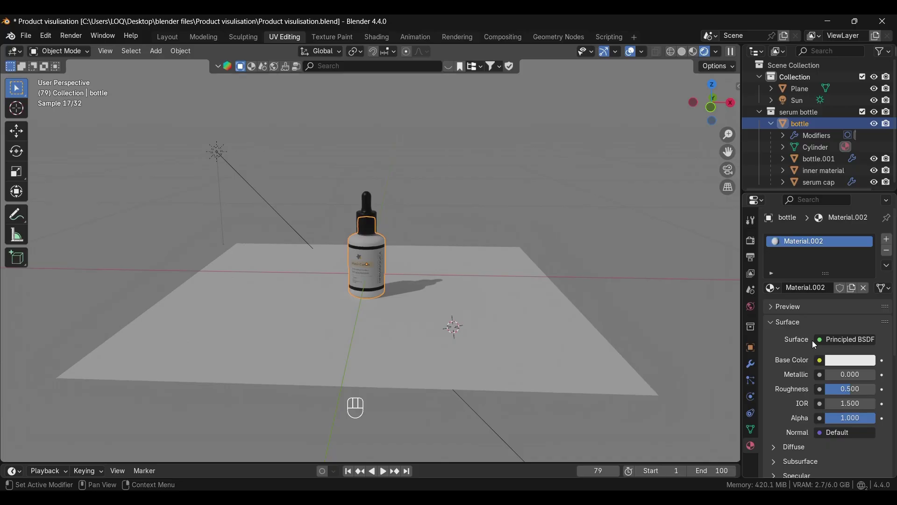
left_click_drag(841, 339, 725, 120)
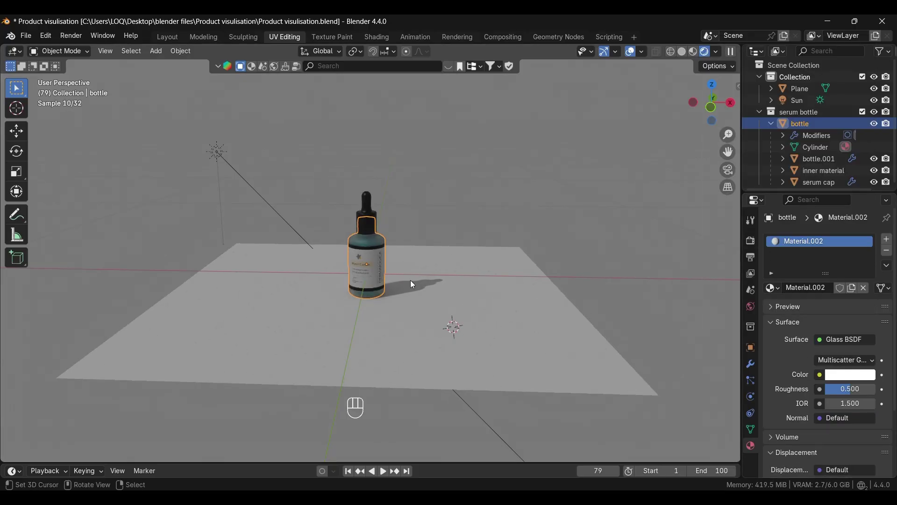
left_click(851, 376)
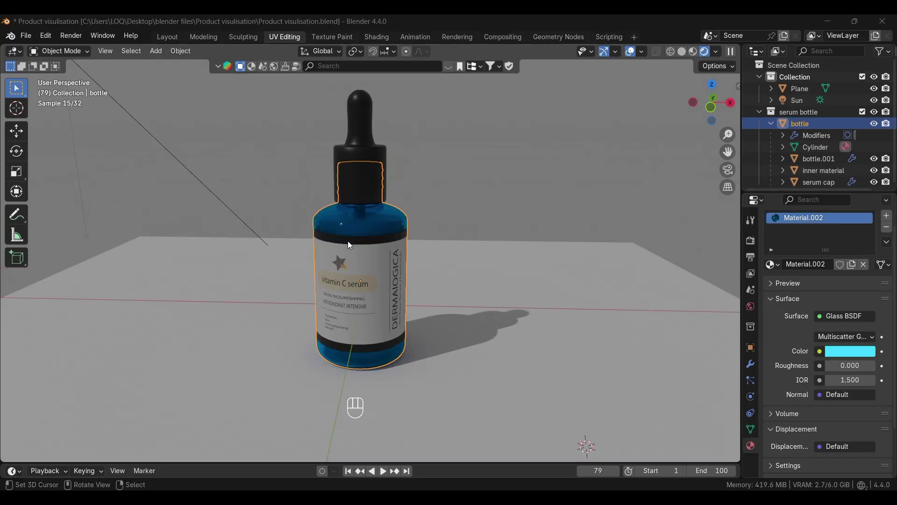
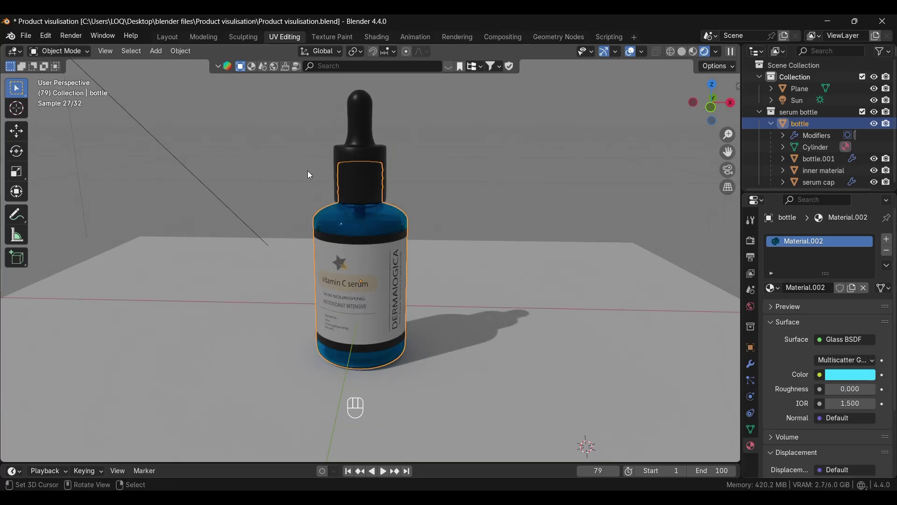
Step: Add an Area light, scale it down, rotate it upright and move it along X beside the bottle
key("shift+a")
key("shift+a")
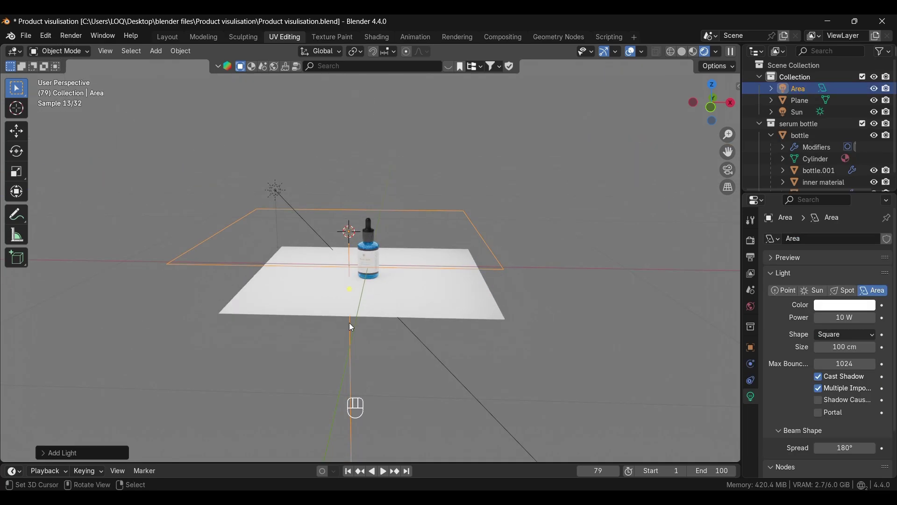
key("s")
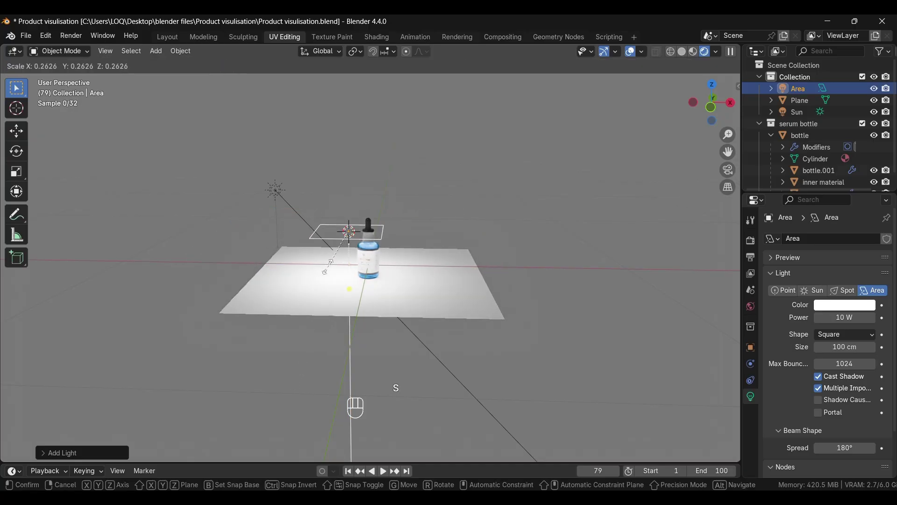
key("r")
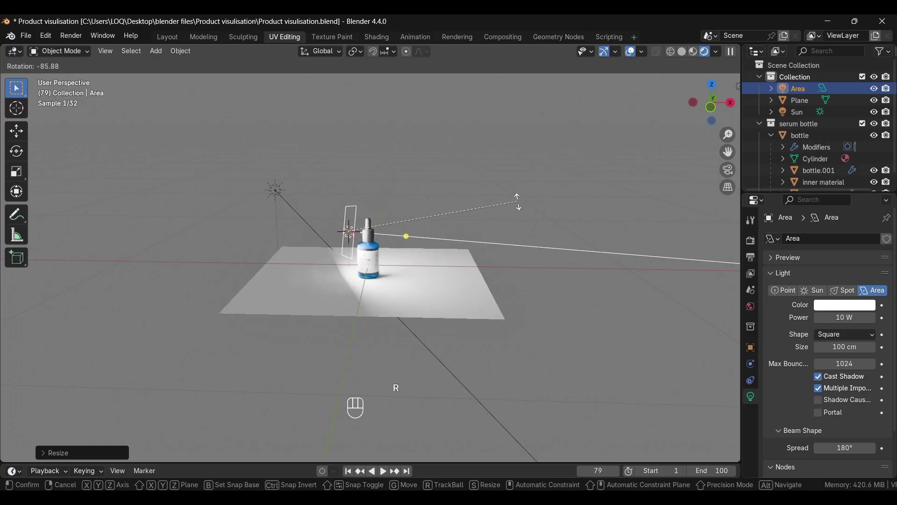
key("g")
key("x")
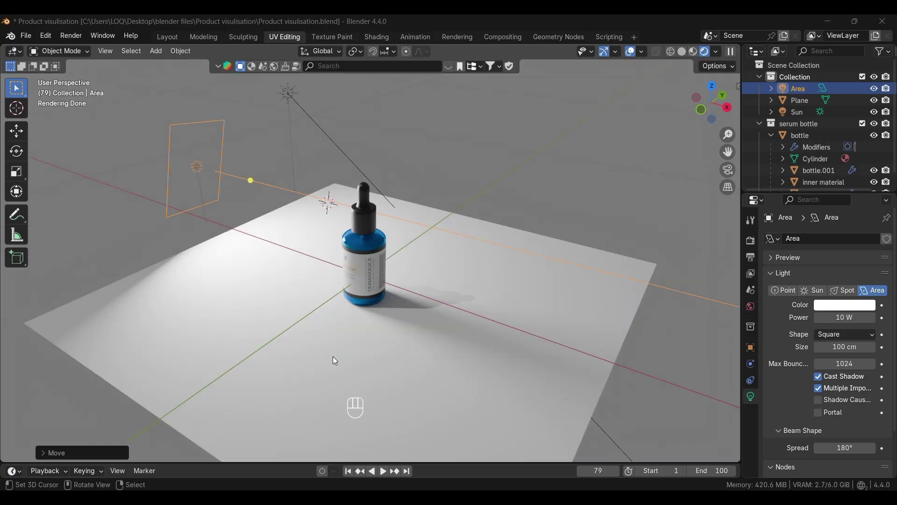
left_click_drag(321, 364, 255, 331)
Step: Nudge the light vertically, then select the floor plane and give it a new material
key("g")
key("z")
middle_click(277, 343)
left_click(368, 366)
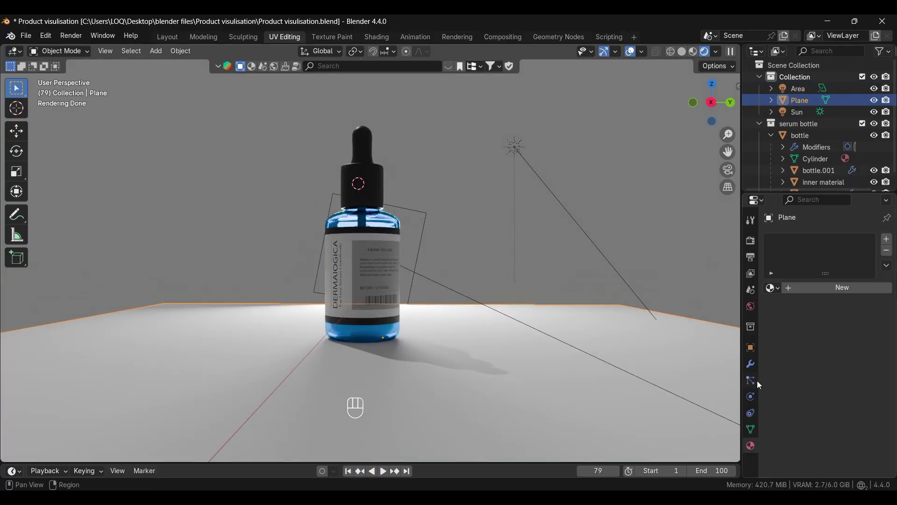
left_click(820, 292)
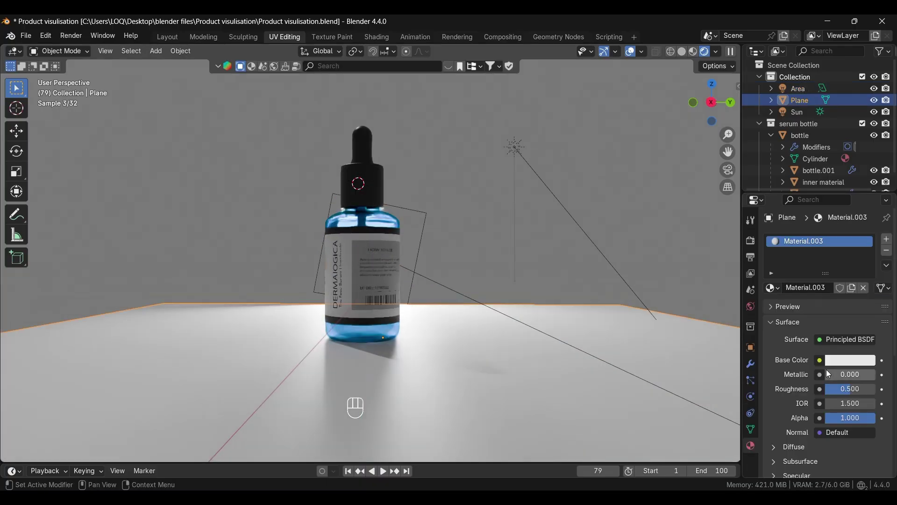
middle_click(839, 362)
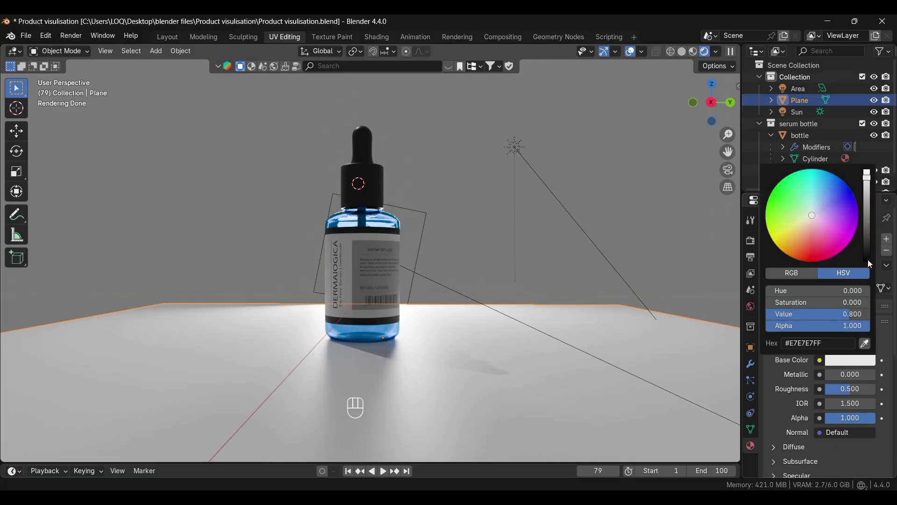
Step: Select the serum liquid object and drag its Principled BSDF Alpha down to 0
left_click(377, 329)
left_click(376, 330)
left_click(840, 387)
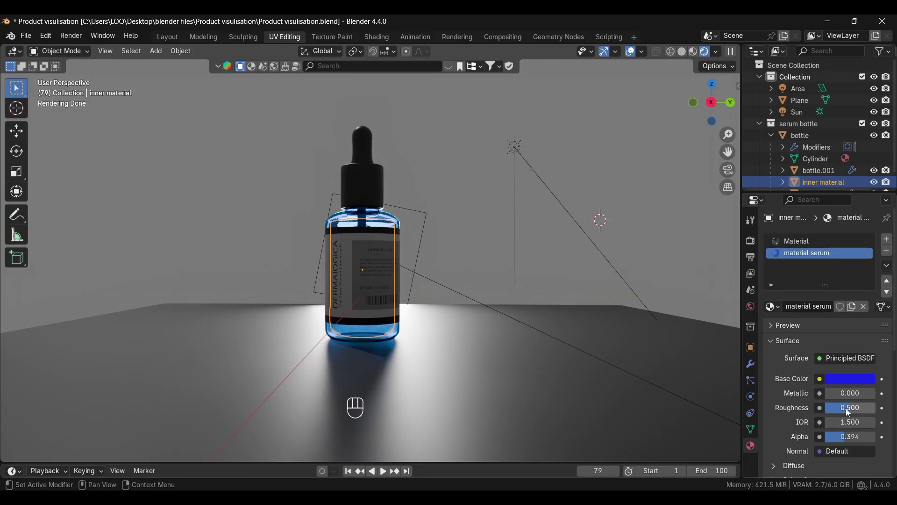
left_click_drag(853, 439, 827, 439)
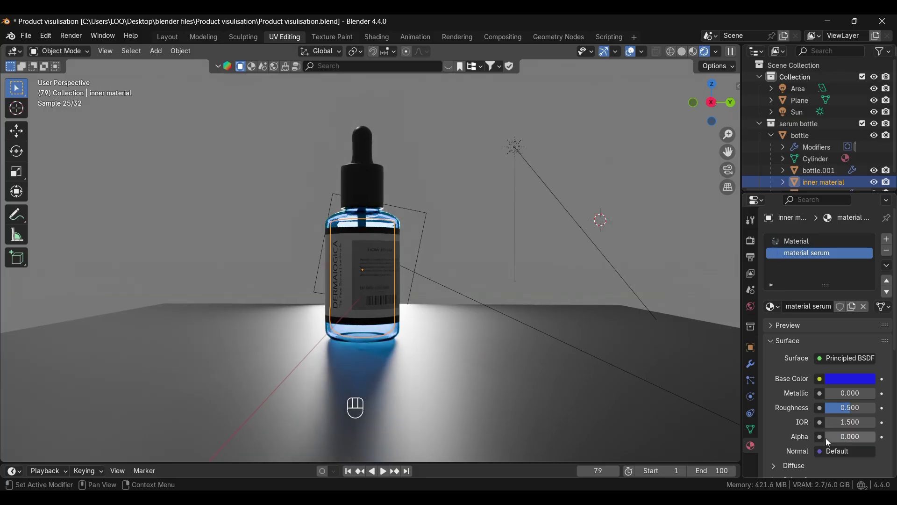
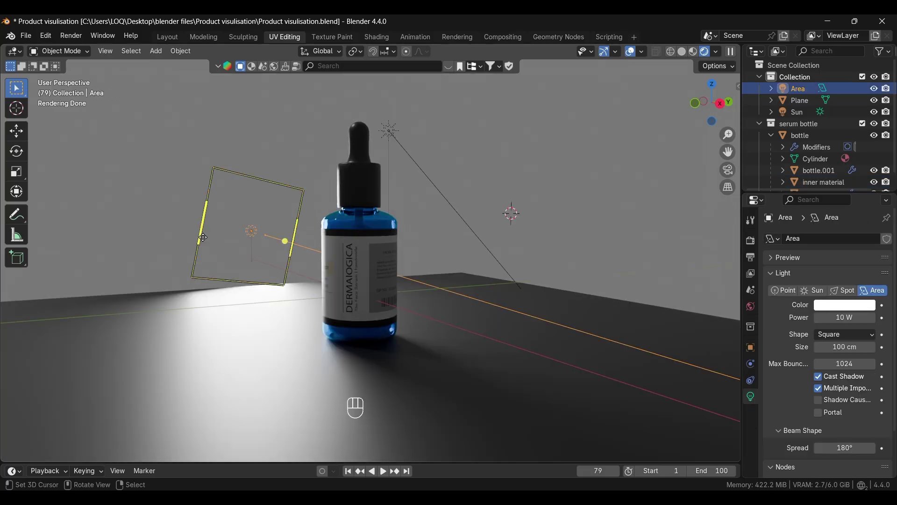
Step: Delete the sun and area lights and add a Spot light in their place
key("g")
key("x")
left_click(239, 248)
key("r")
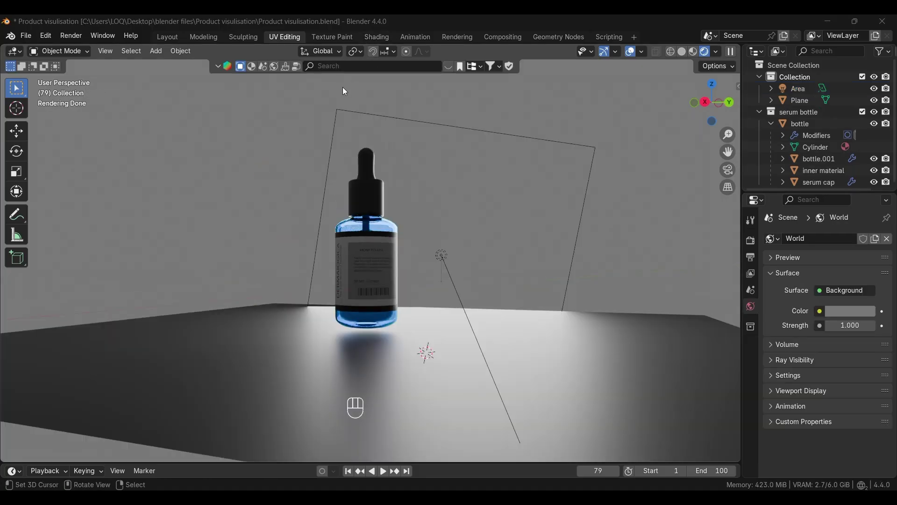
key("Delete")
key("shift+a")
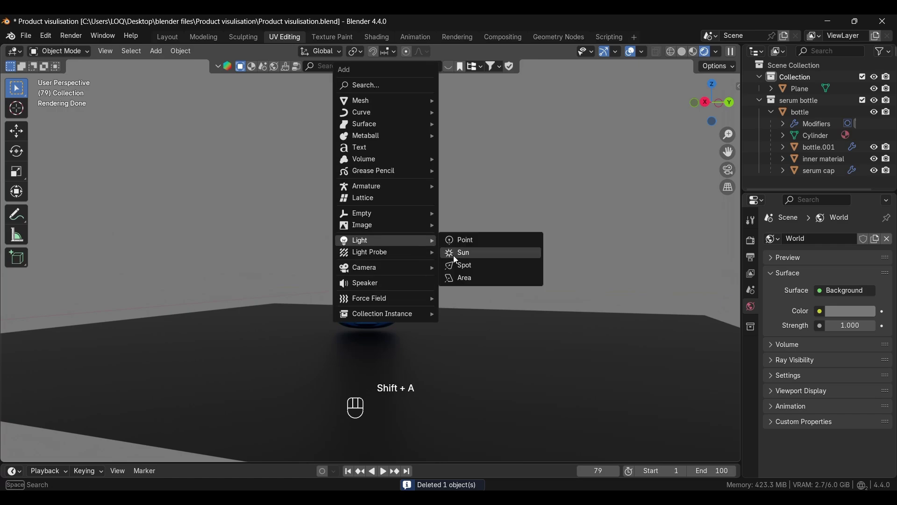
middle_click(403, 393)
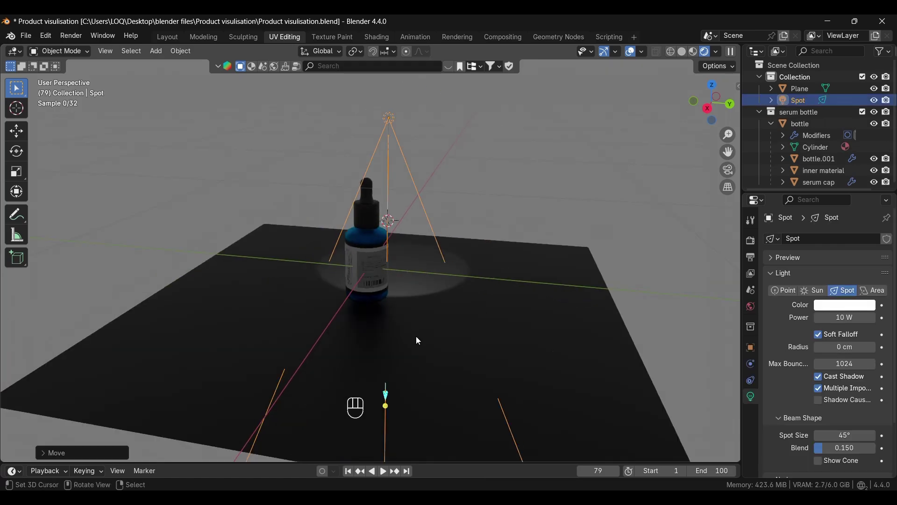
Step: Lower the spot light along Z, rotate it to aim sideways and shift it beside the bottle
left_click_drag(403, 357, 474, 383)
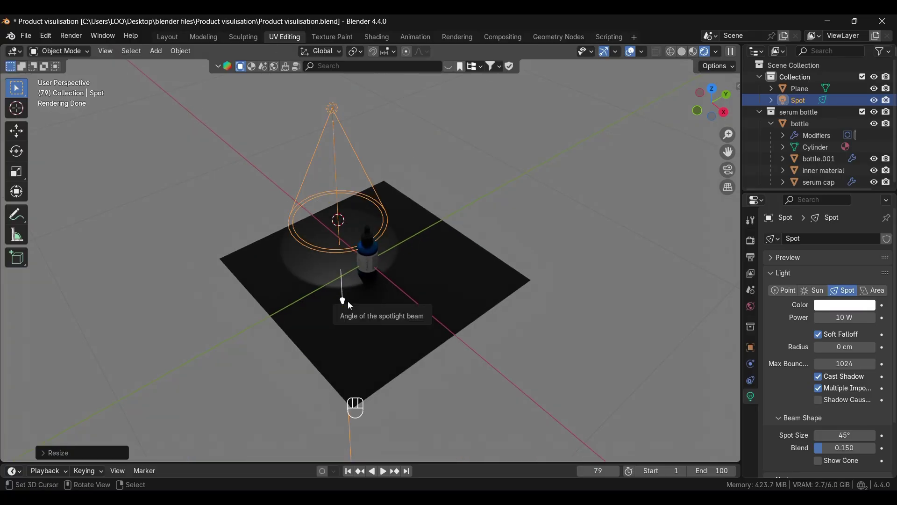
key("g")
key("z")
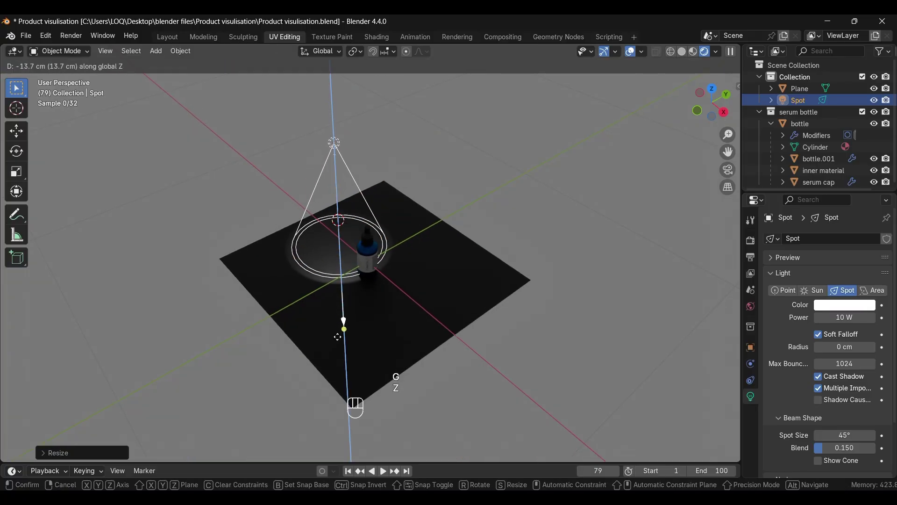
left_click_drag(344, 367, 381, 344)
left_click_drag(381, 343, 386, 334)
key("r")
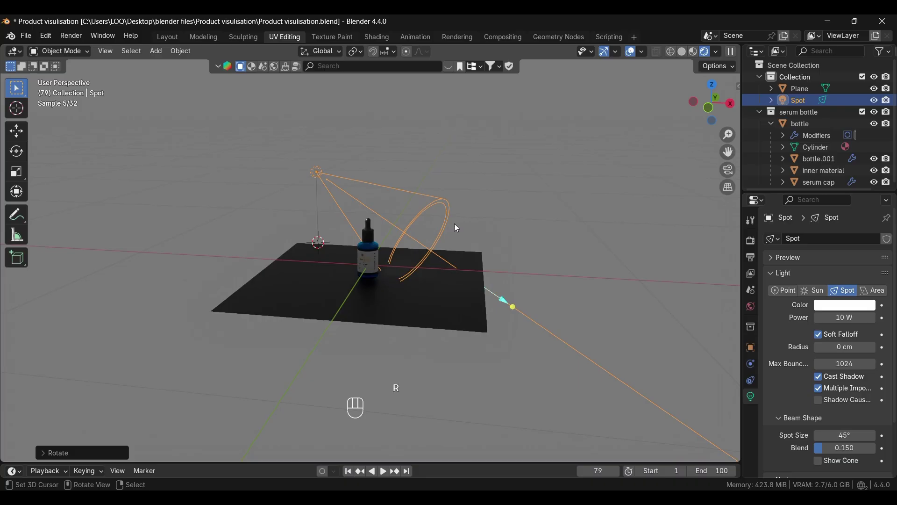
key("g")
key("x")
key("z")
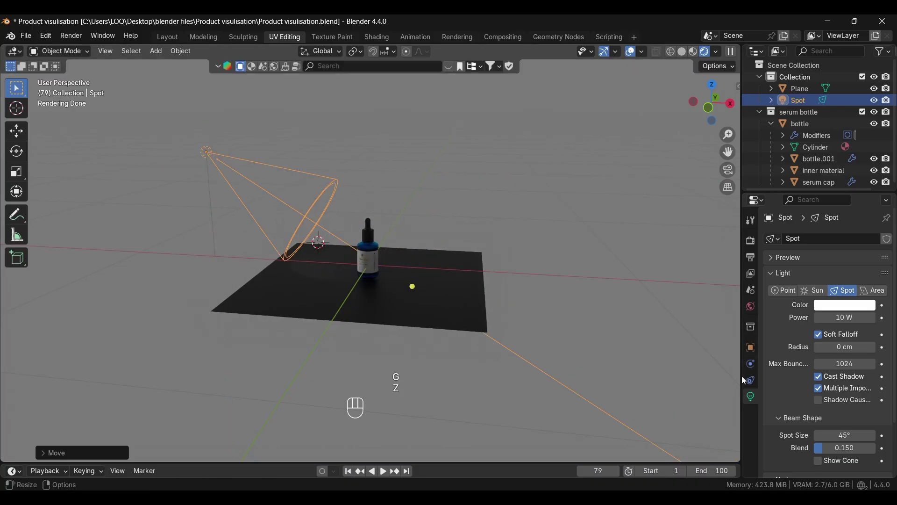
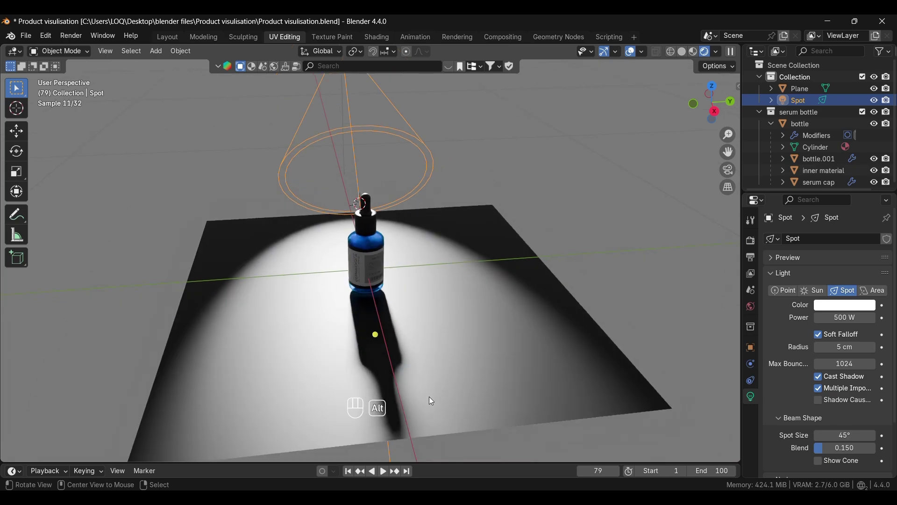
Step: Set the spot light to 500 W power with a 3 cm radius and inspect the bottle materials
left_click(425, 394)
left_click(822, 349)
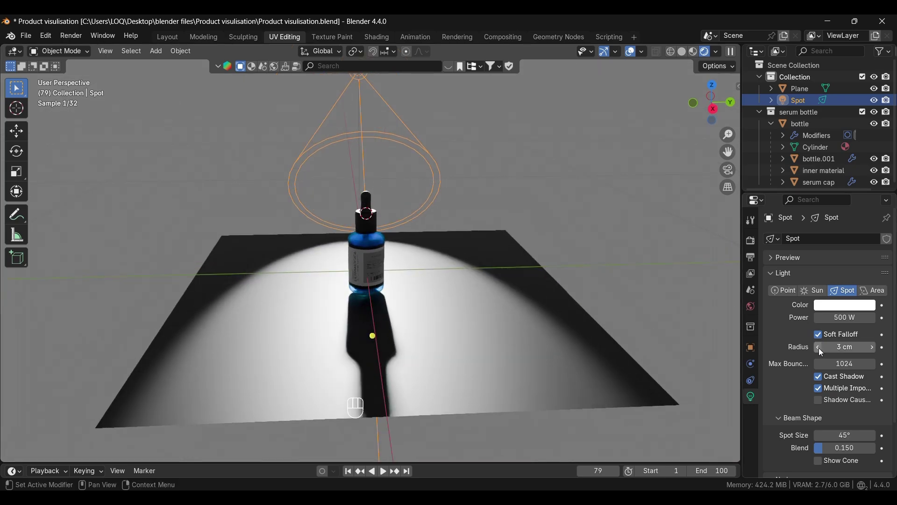
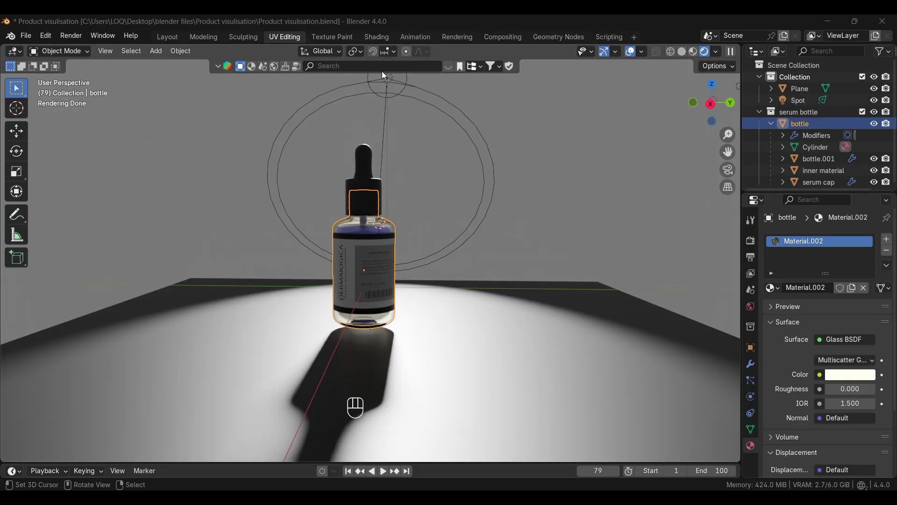
middle_click(399, 237)
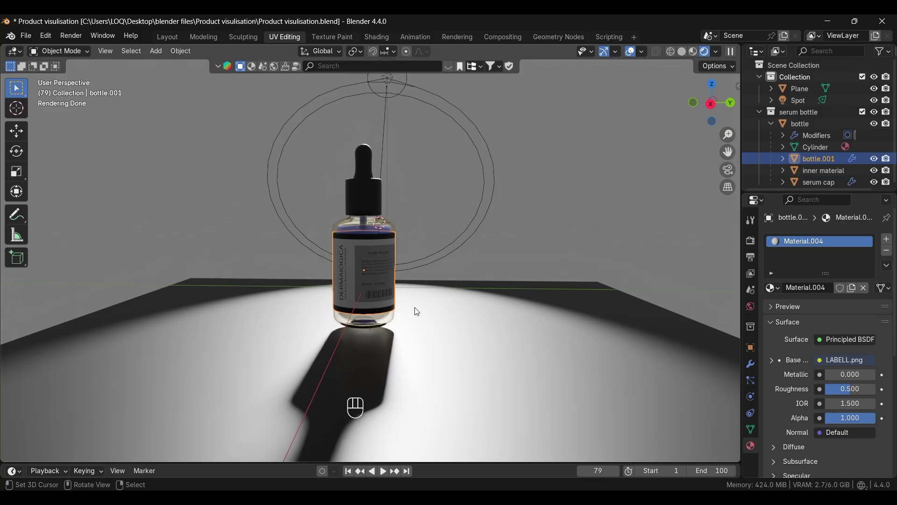
left_click(342, 222)
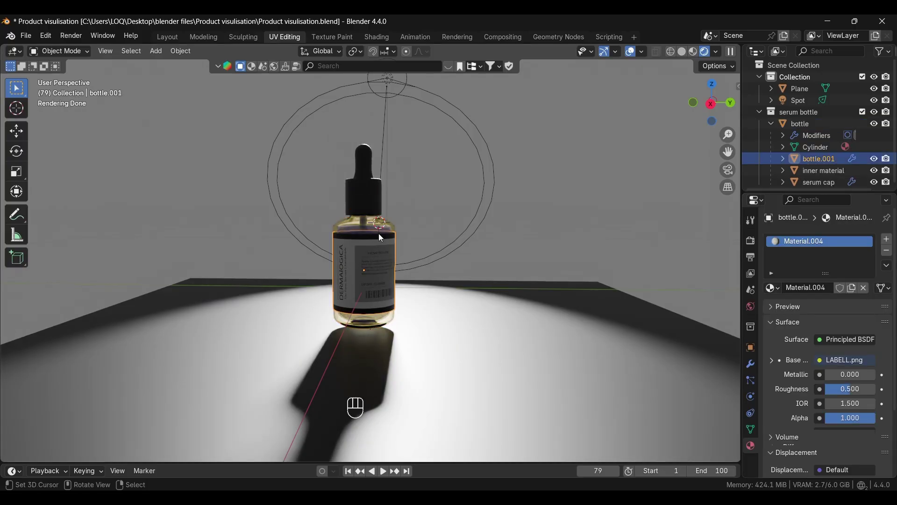
Step: Pick a pale cream Base Color for the serum liquid material
left_click_drag(376, 229, 862, 380)
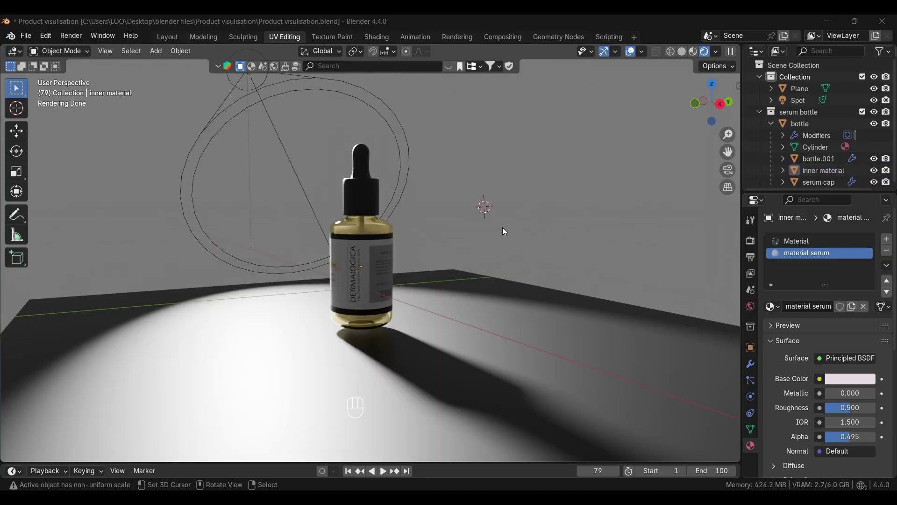
left_click(476, 237)
Step: Add an Area light, scale it down and rotate it to face the bottle
key("shift+a")
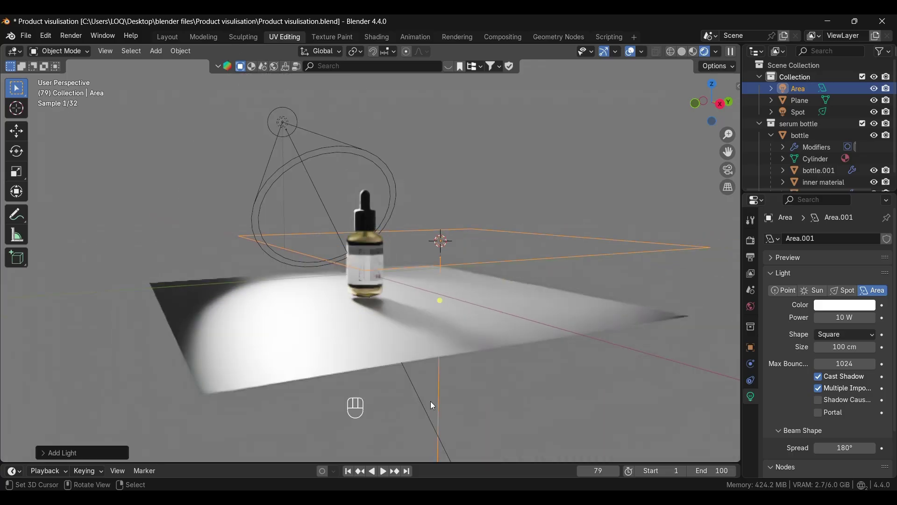
key("s")
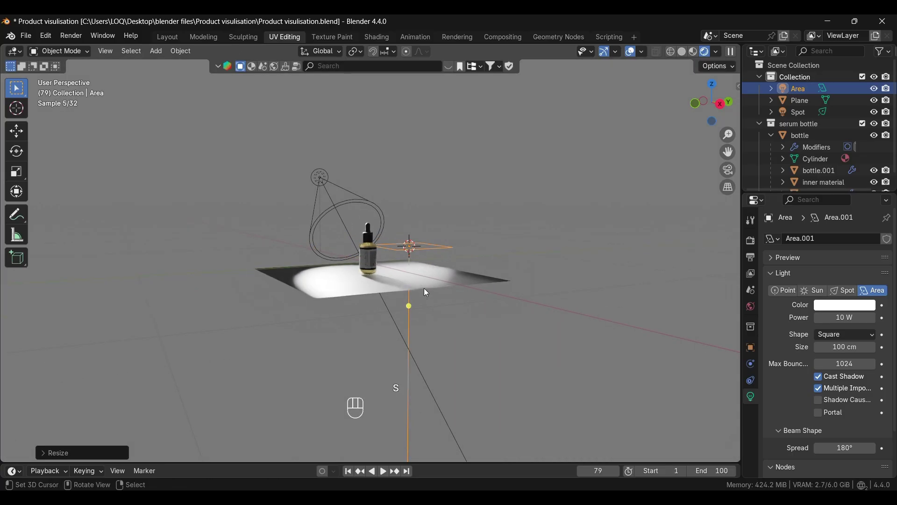
key("r")
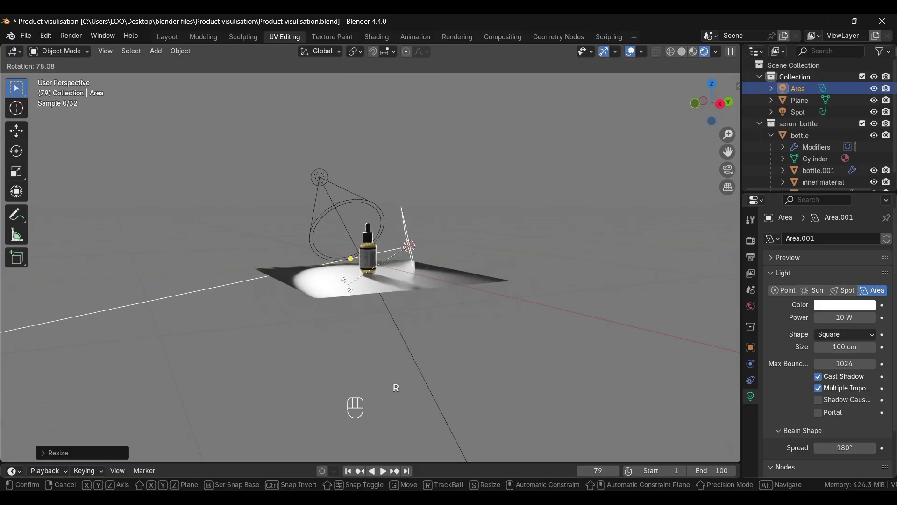
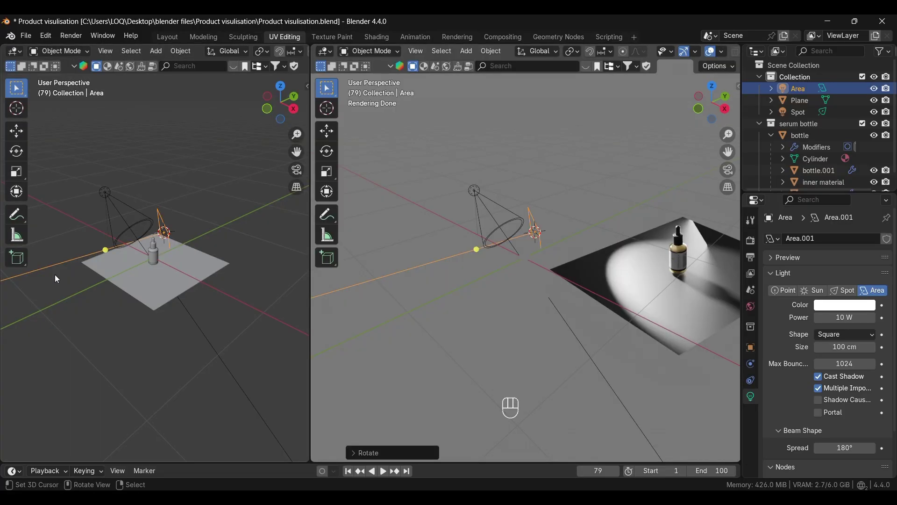
Step: Add a camera beside the lights and join the viewports back into a single view
left_click(523, 331)
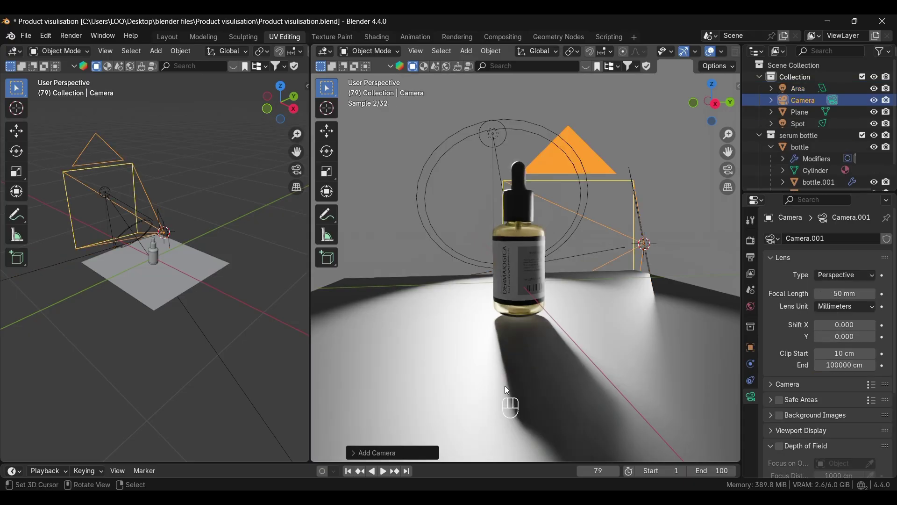
left_click_drag(311, 318, 298, 353)
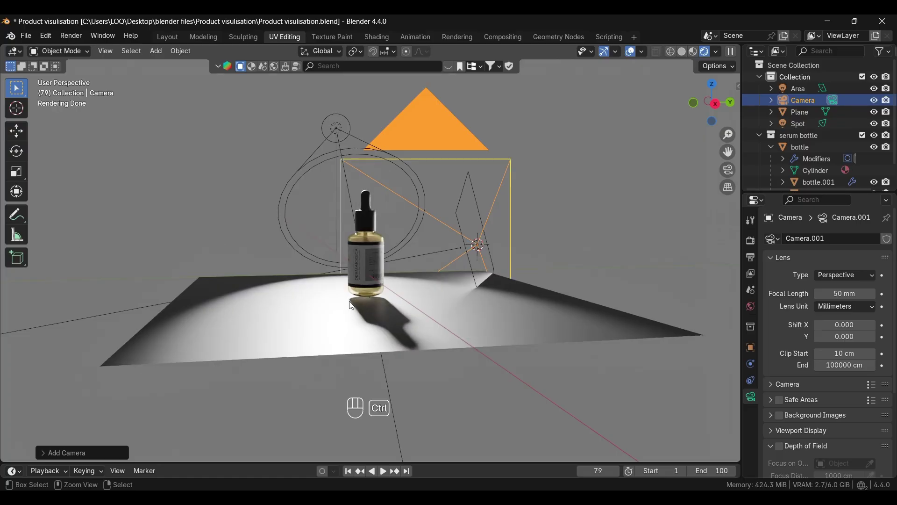
Step: Look through the camera and lock the camera to follow the view in the View settings
key("ctrl+alt+KP_0")
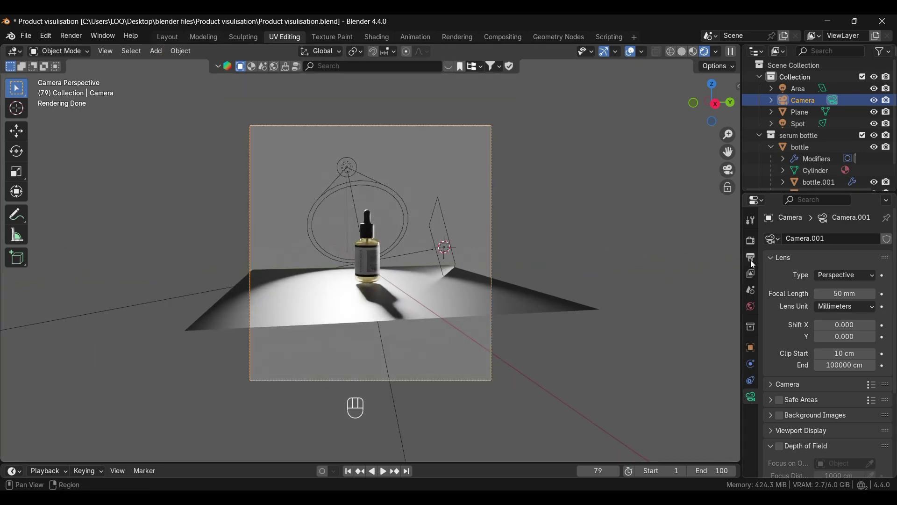
key("n")
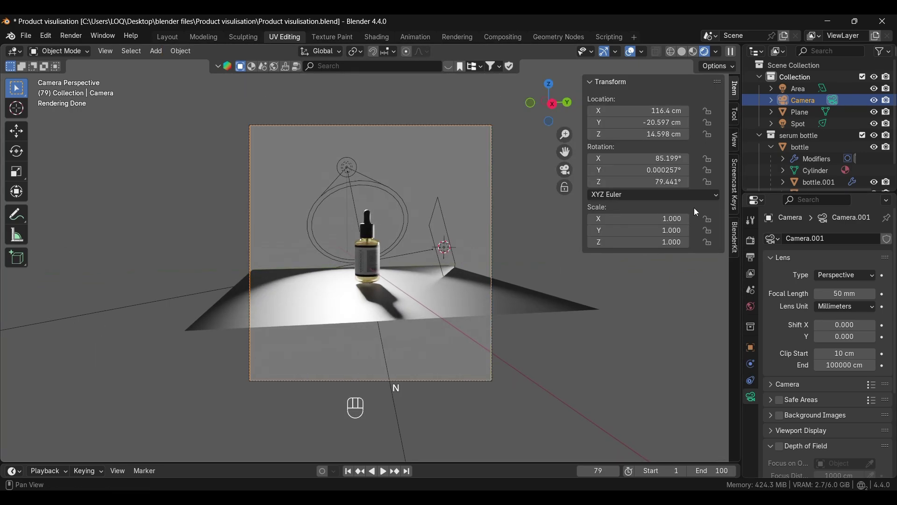
left_click(739, 138)
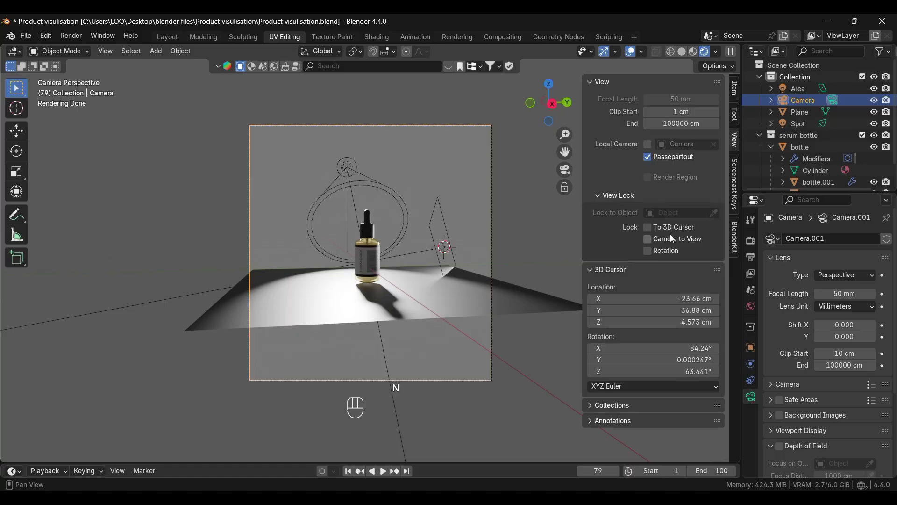
left_click(652, 242)
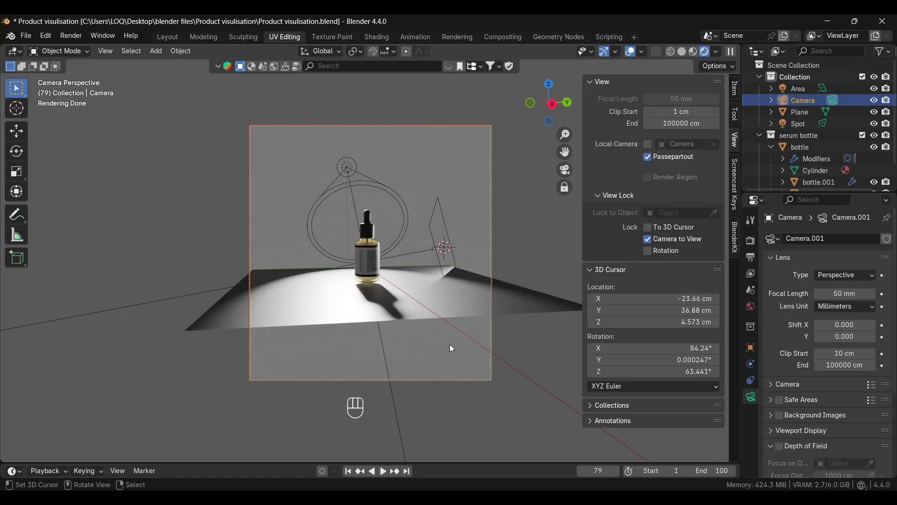
key("n")
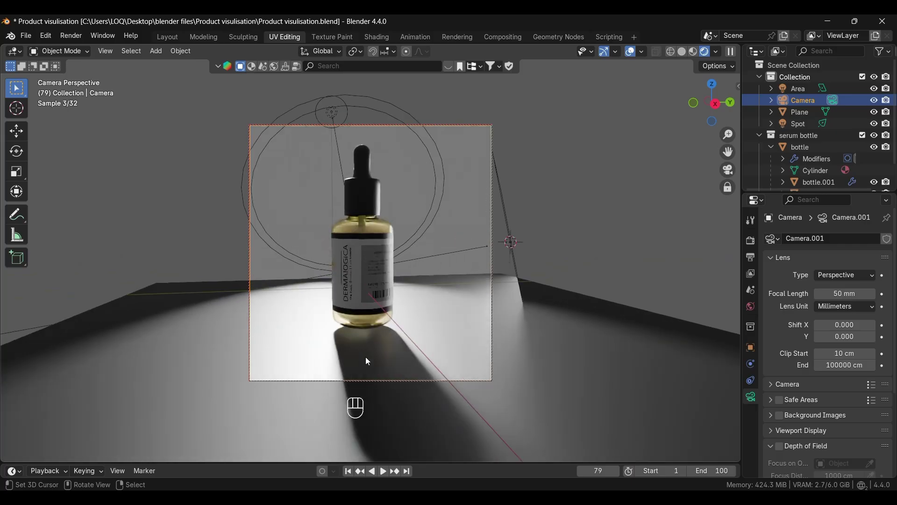
Step: Split off a left viewport in Solid shading and orbit it out of camera view above the scene
left_click_drag(358, 392, 362, 388)
left_click(363, 389)
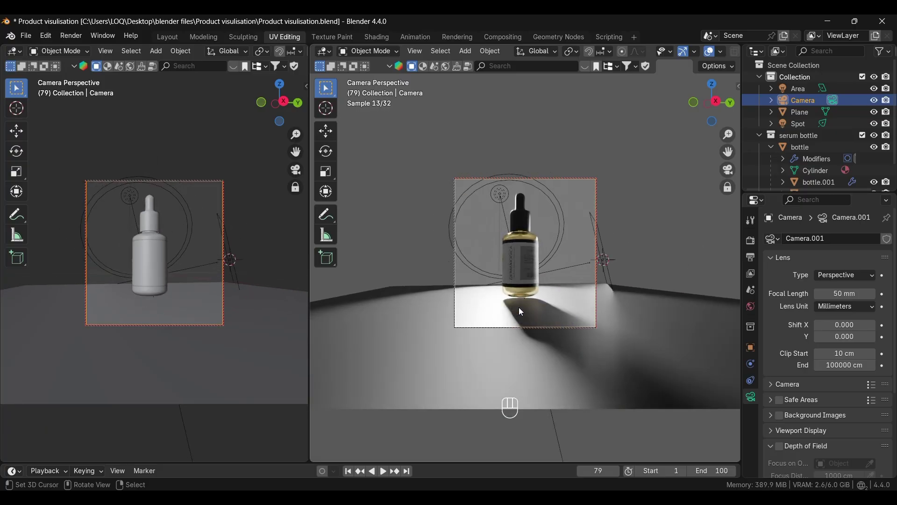
middle_click(194, 158)
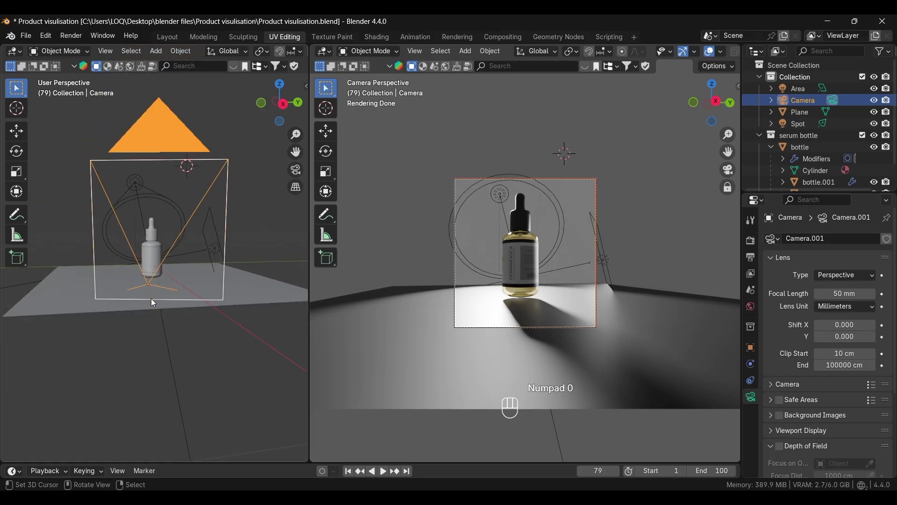
left_click_drag(165, 355, 168, 379)
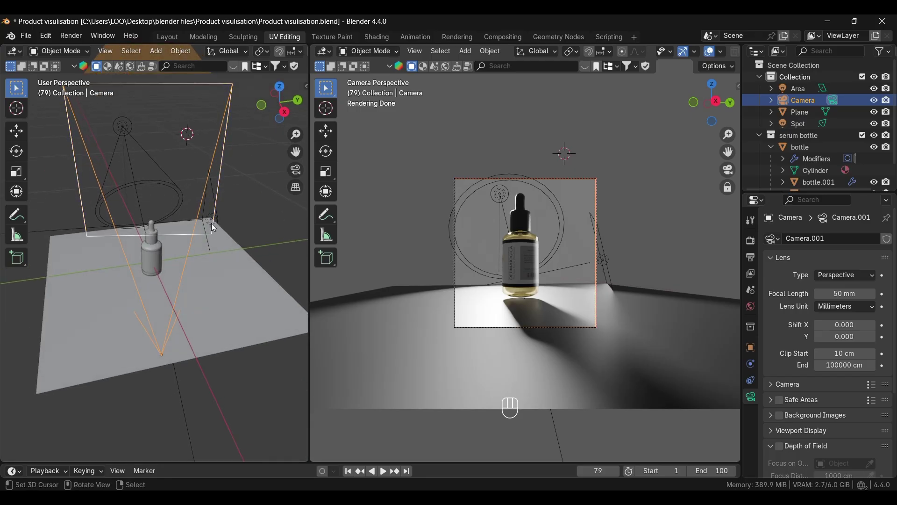
middle_click(209, 243)
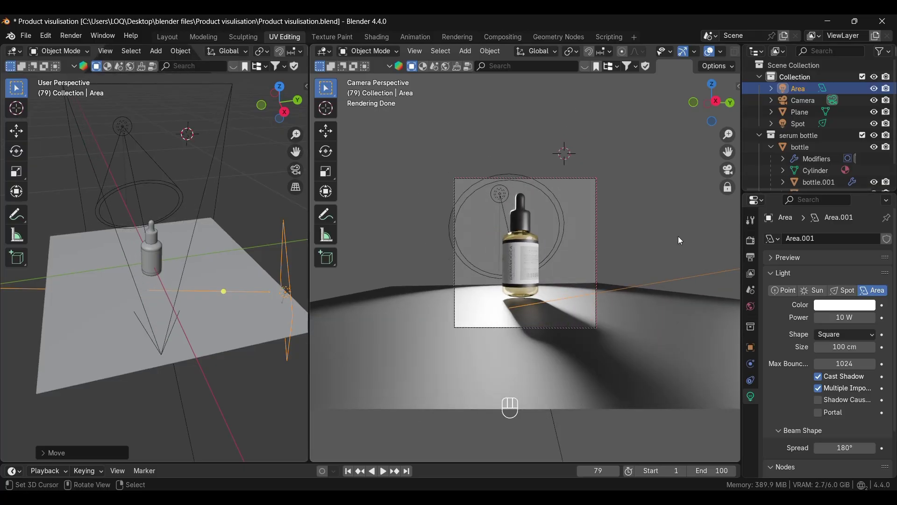
Step: Fit the camera frame in the rendered view and select the floor plane for duplicating
left_click(646, 243)
left_click(495, 352)
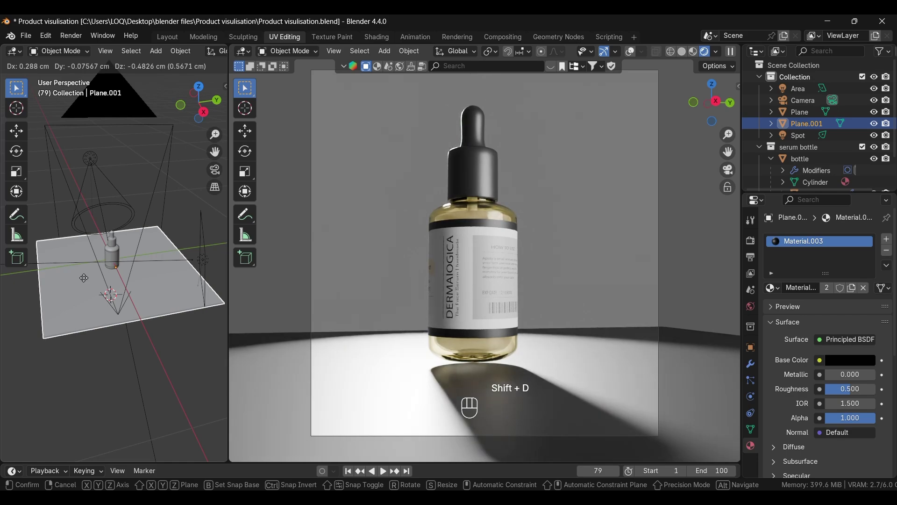
Step: Rotate the copied plane 90° about X so it stands upright
key("shift+r")
key("x")
key("9")
key("0")
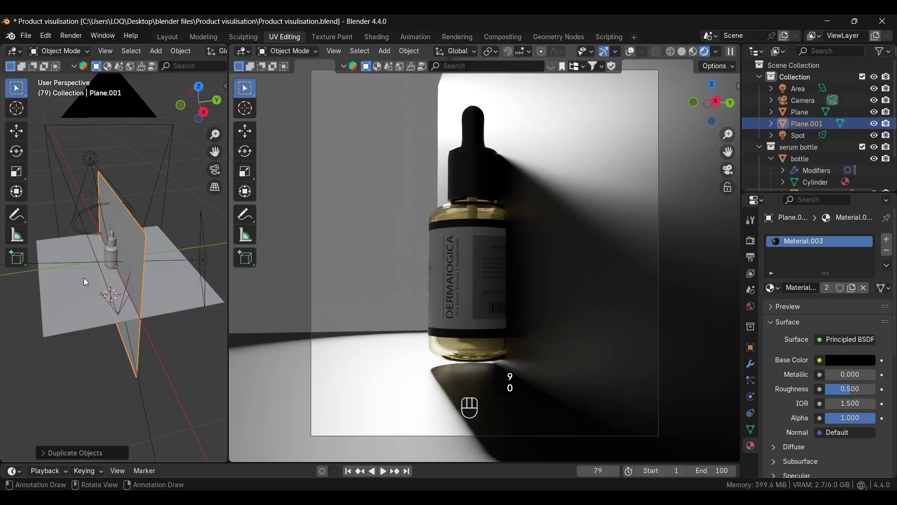
key("g")
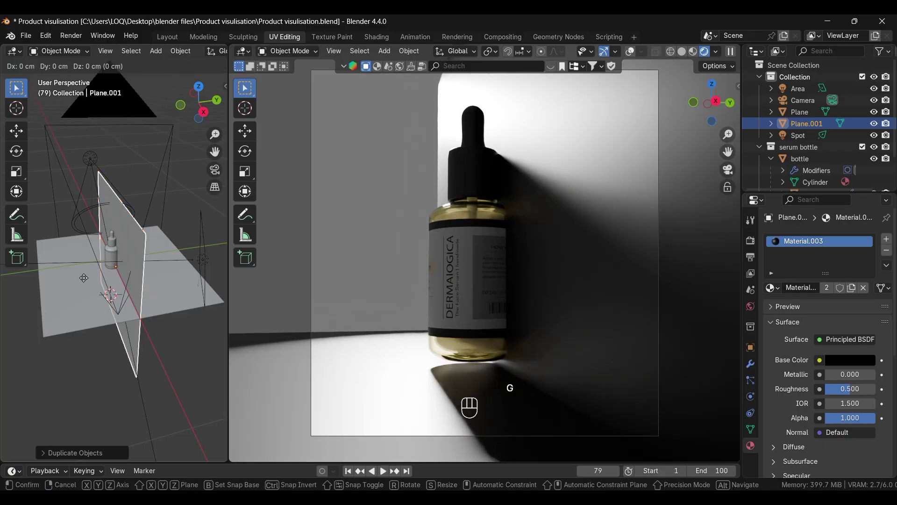
Step: Move the upright plane along Y to sit behind the bottle as a backdrop
key("y")
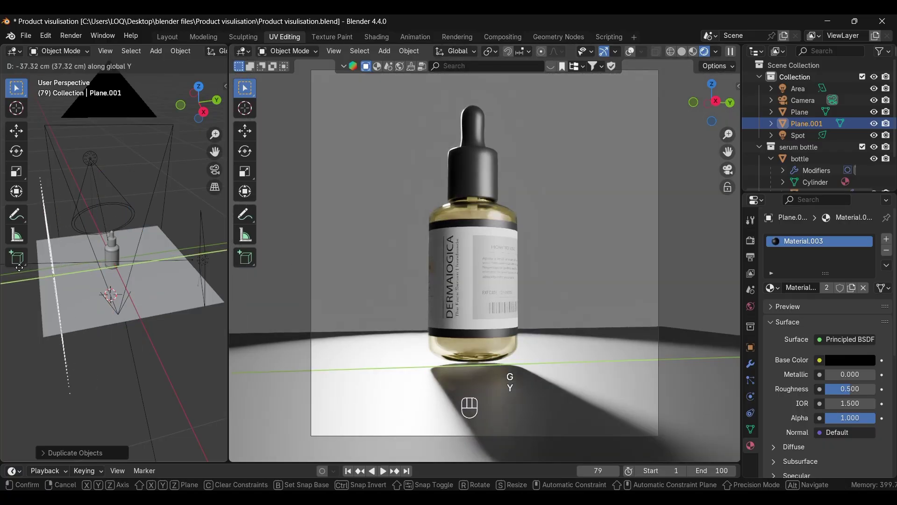
key("r")
key("z")
key("9")
key("0")
key("r")
key("z")
key("0")
key("9")
left_click(33, 304)
Step: Nudge the backdrop along X, delete the stray duplicate, and darken the floor colour to near black
key("g")
key("x")
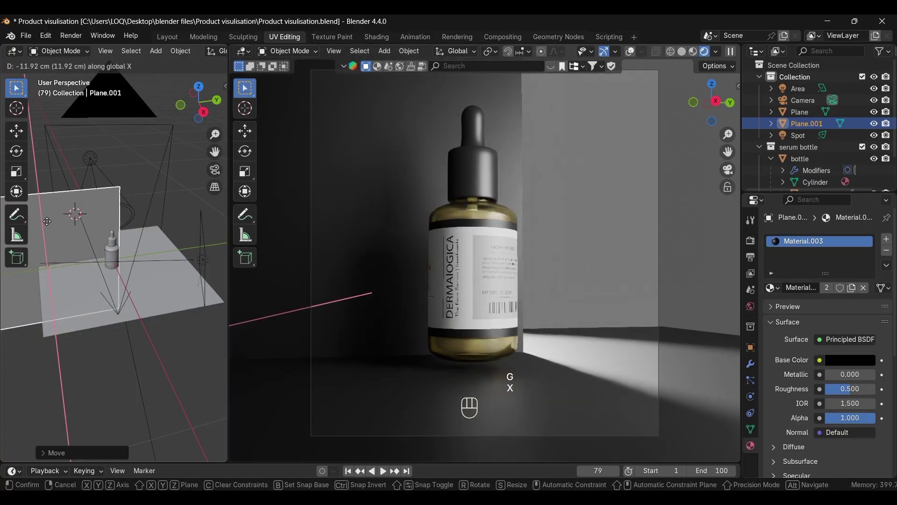
left_click_drag(222, 277, 195, 278)
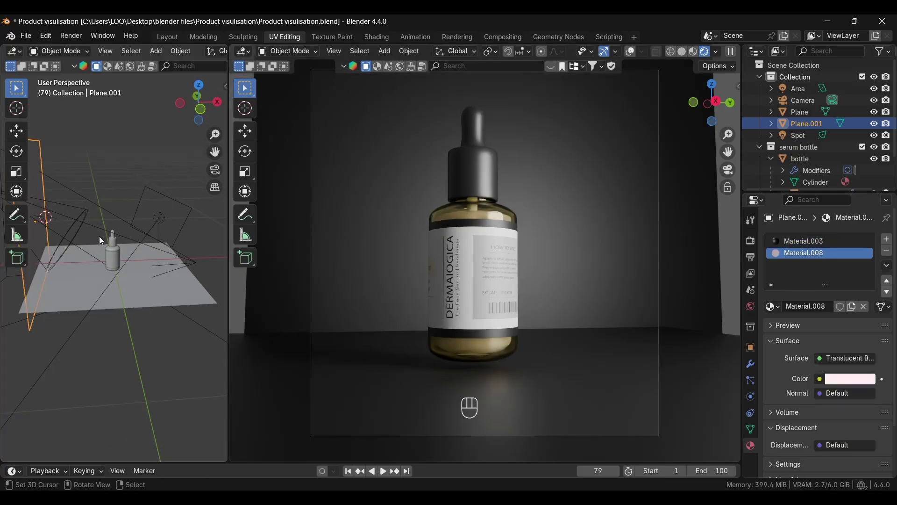
key("Delete")
left_click_drag(286, 402, 343, 368)
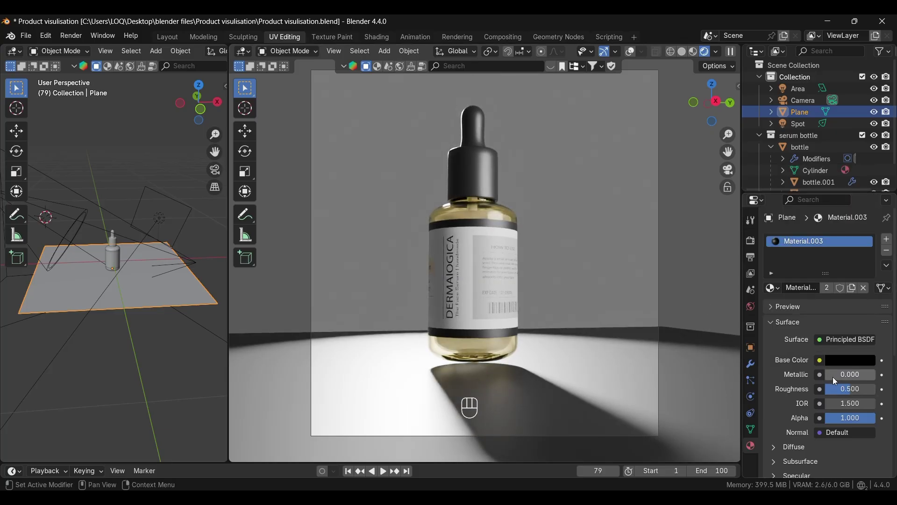
Step: Set the floor's Principled BSDF Metallic to about 0.945 with low roughness for a shiny finish
left_click(834, 378)
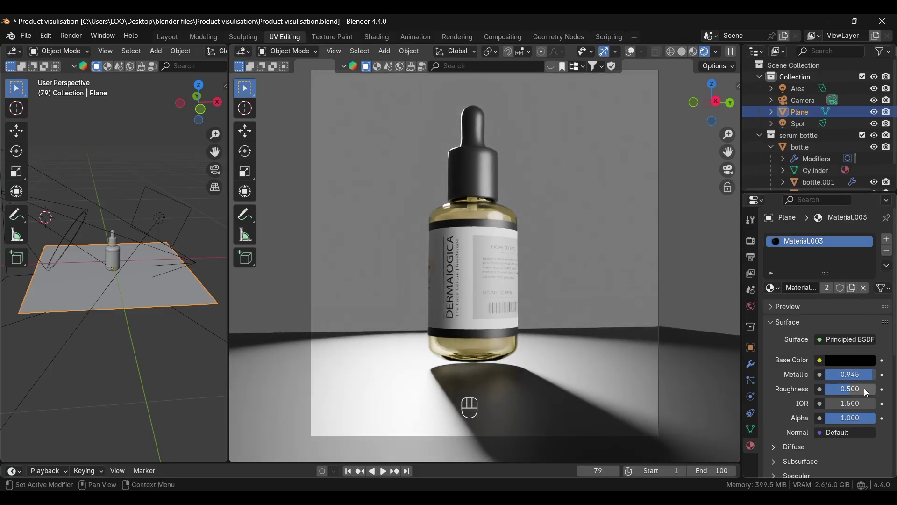
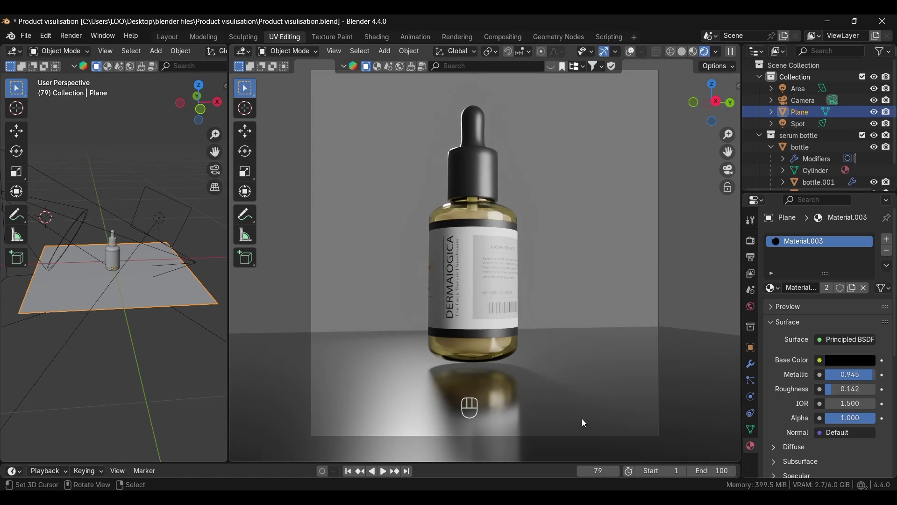
Step: Enlarge the backdrop Plane.001 and reposition it along Y behind the bottle
left_click(842, 362)
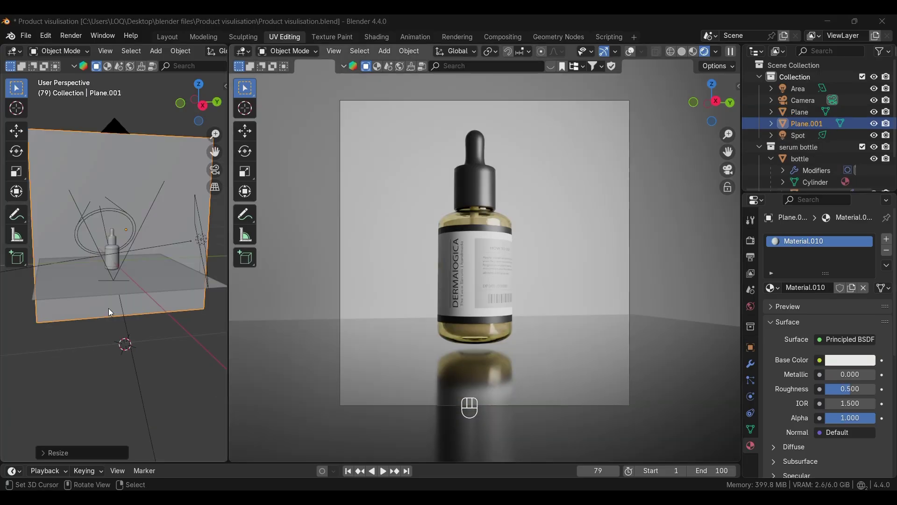
left_click(112, 309)
key("g")
key("y")
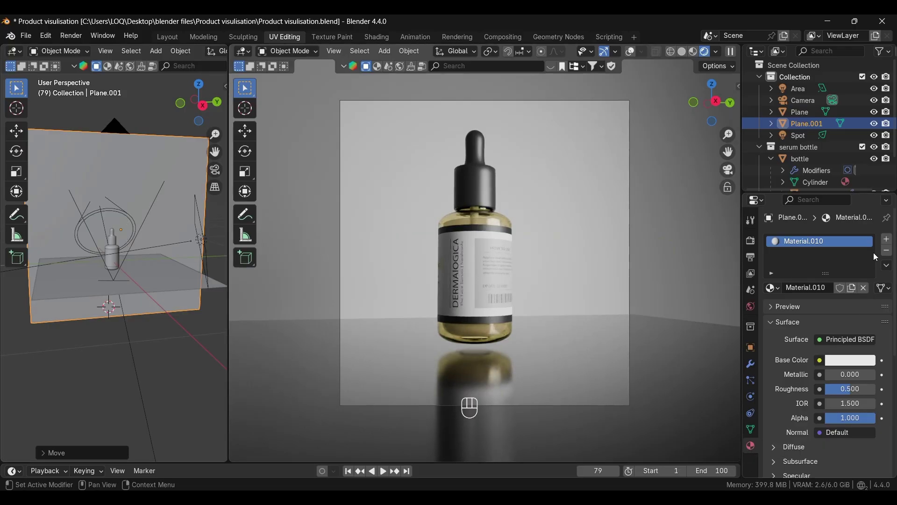
Step: Give the backdrop its own material with a golden-yellow base colour, then select the floor plane
right_click(889, 249)
right_click(836, 290)
left_click_drag(834, 358, 868, 256)
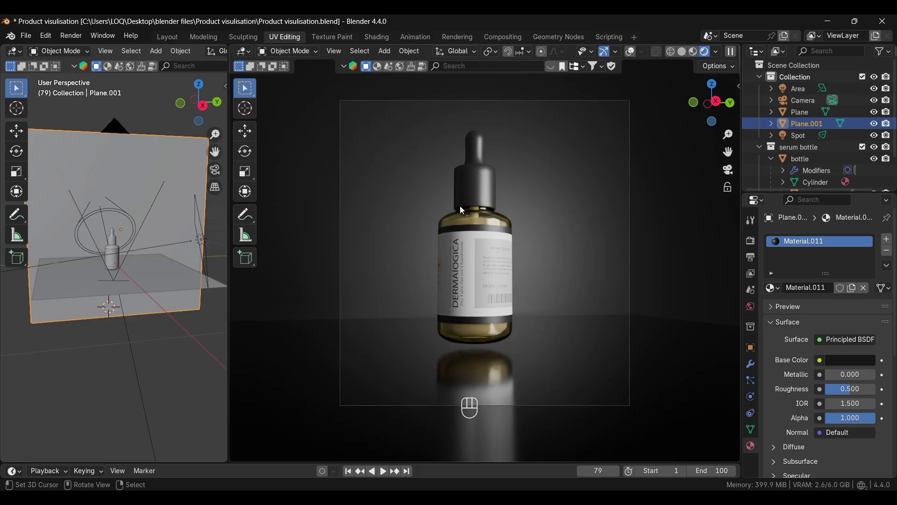
left_click(850, 363)
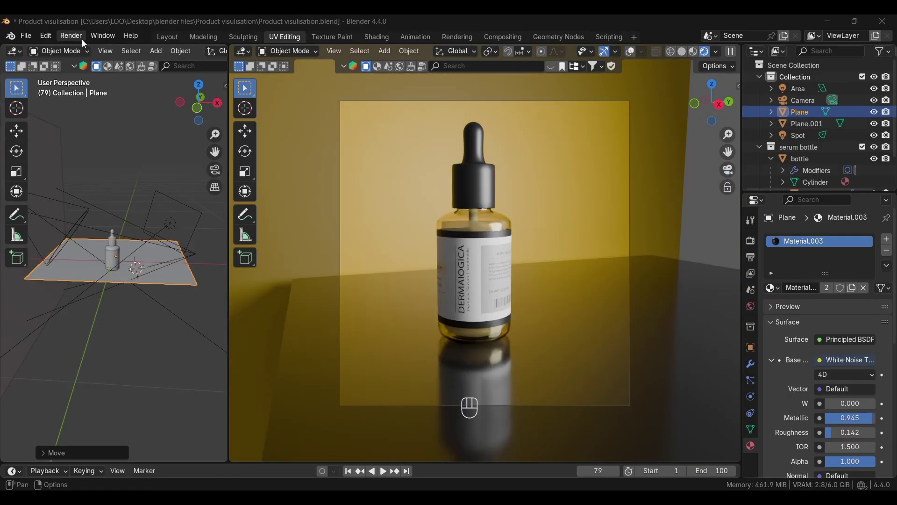
Step: Set the render output resolution to 2048 × 2160 px at 100% in Output Properties
left_click_drag(84, 41, 322, 170)
left_click(757, 256)
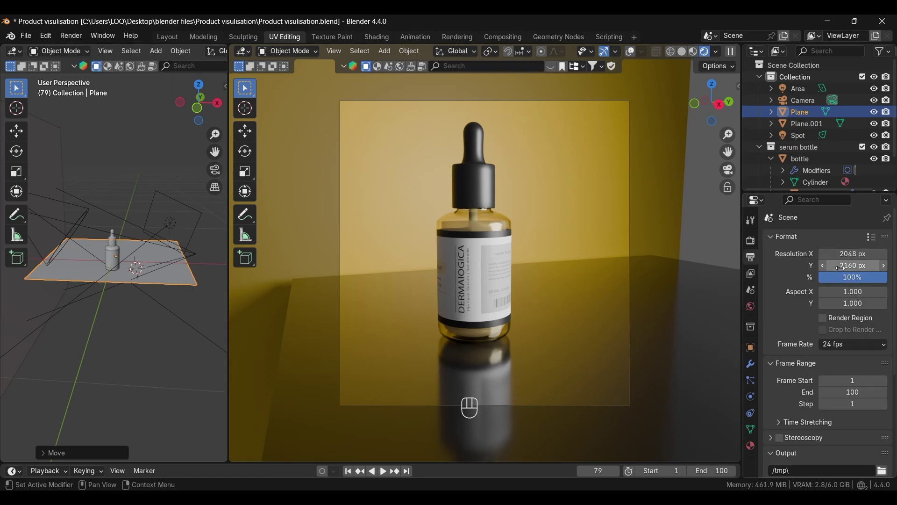
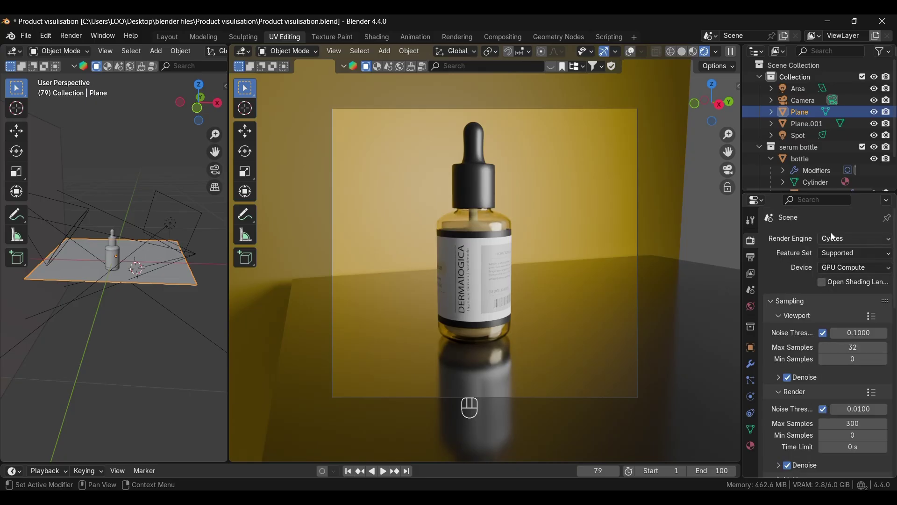
Step: Set the render engine to Cycles on GPU Compute with 300 render samples
left_click(834, 240)
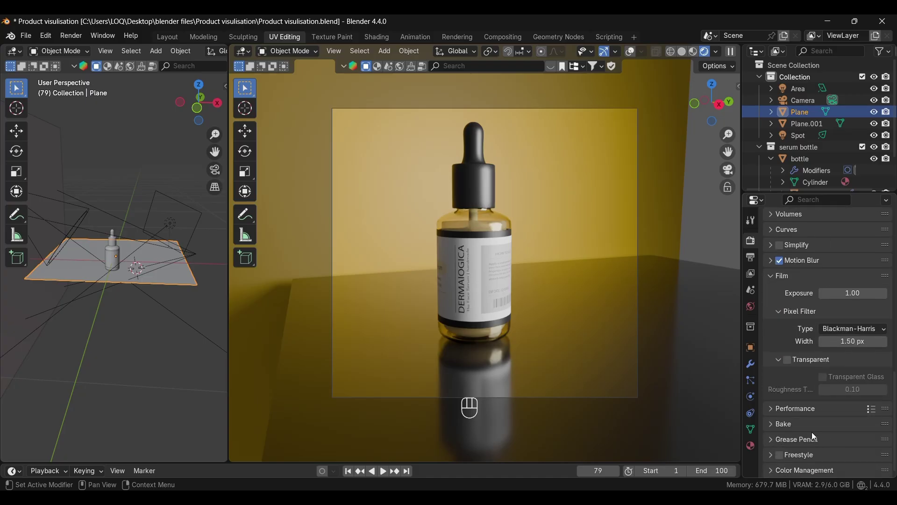
right_click(787, 366)
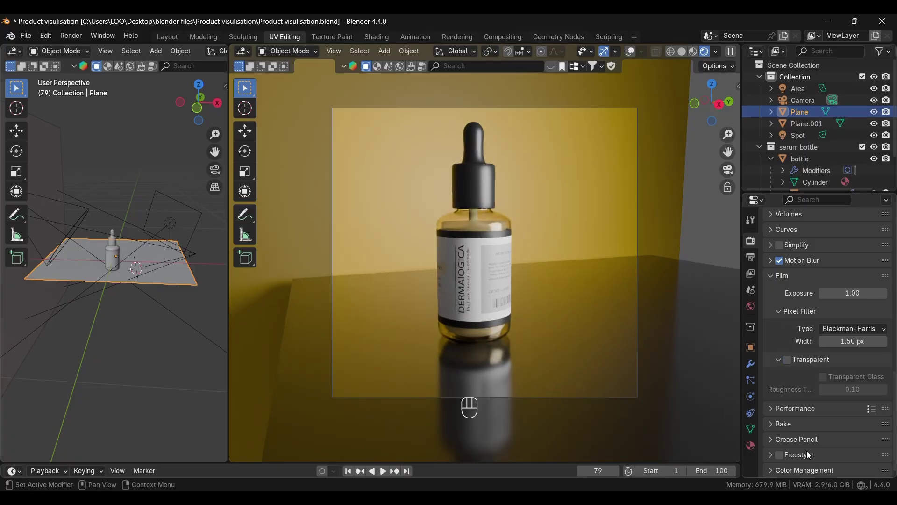
Step: Set Color Management to the Filmic view transform with a Very High Contrast look
left_click(804, 467)
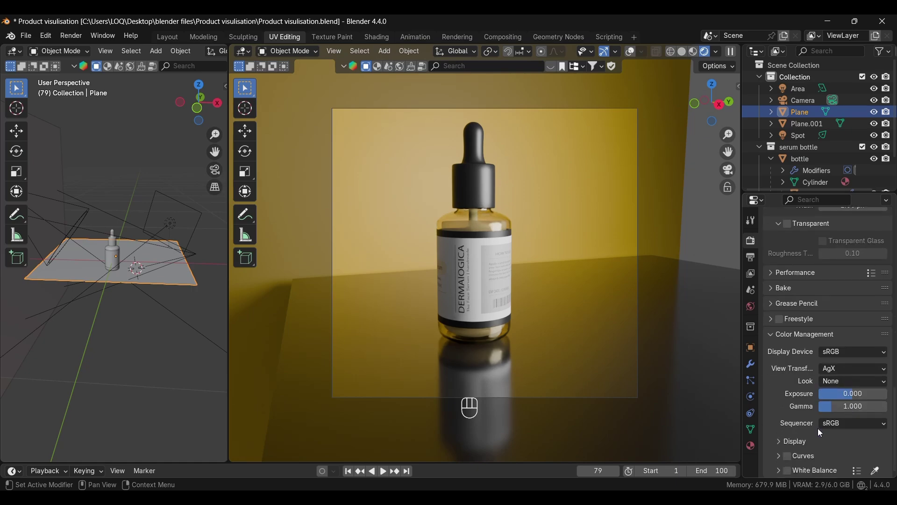
left_click_drag(839, 372, 828, 419)
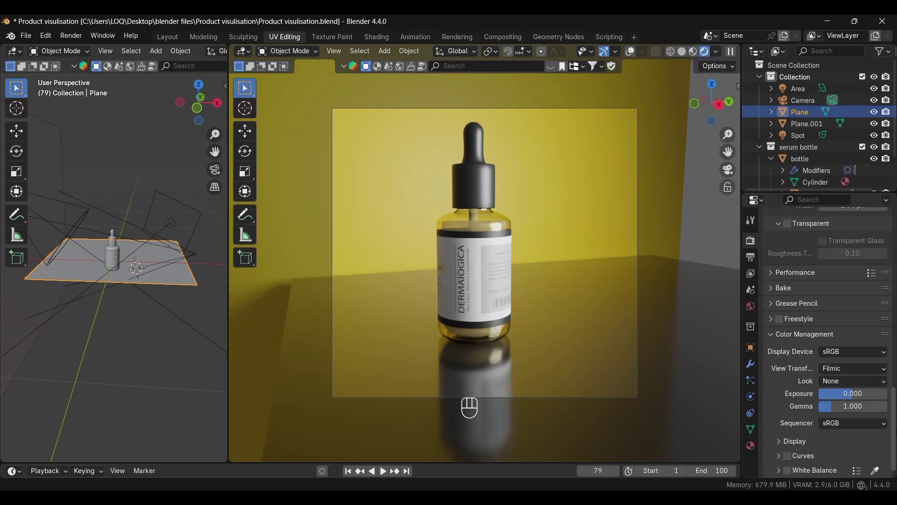
left_click_drag(842, 381, 800, 290)
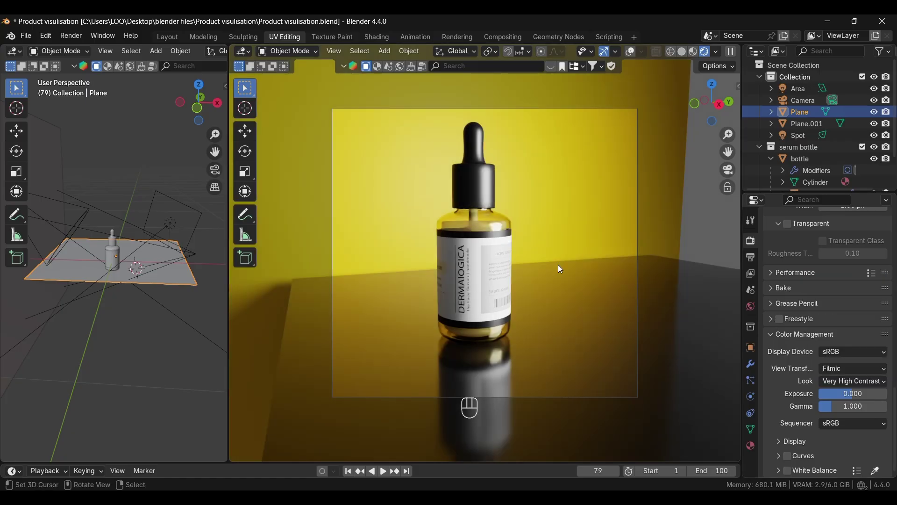